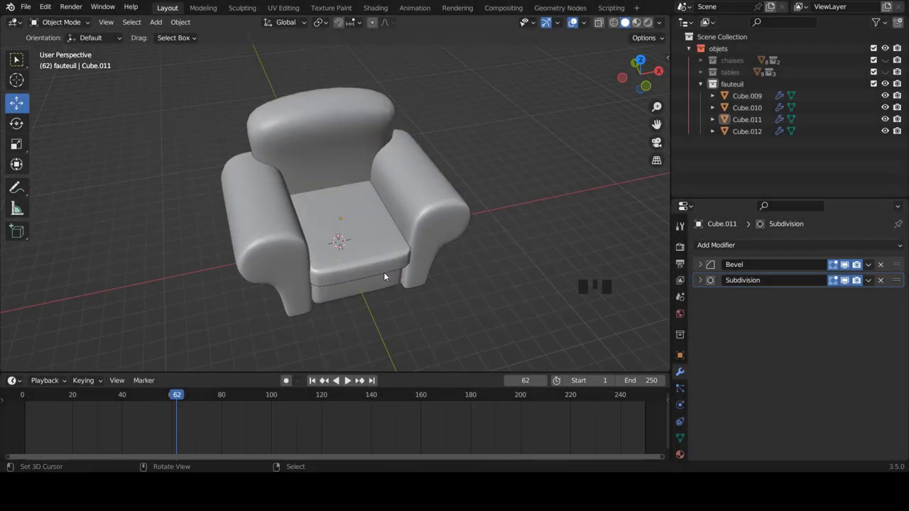
View the armchair from the front and nudge the lower seat cushion down slightly.
{"action": "key", "text": "KP_1"}
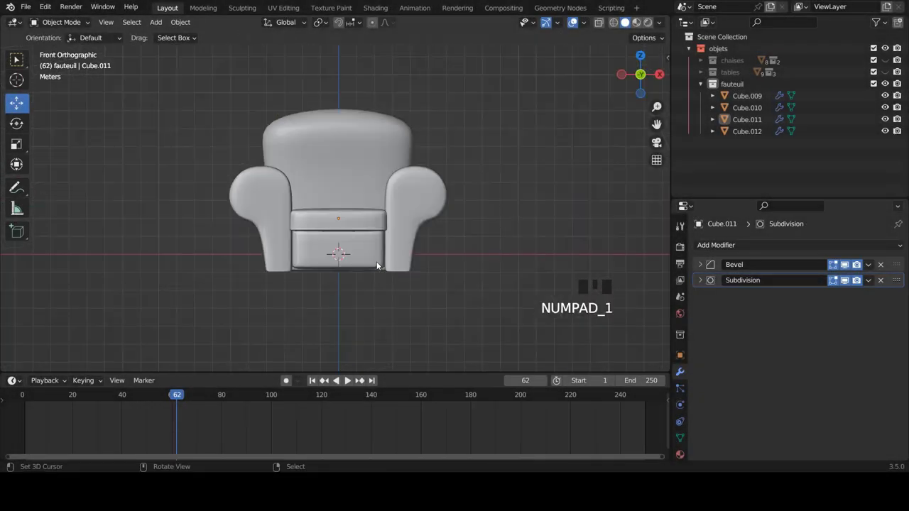
{"action": "scroll", "scroll_direction": "down", "scroll_amount": 3}
{"action": "scroll", "scroll_direction": "up", "scroll_amount": 3}
{"action": "scroll", "scroll_direction": "up", "scroll_amount": 3}
{"action": "right_click", "coordinate": [389, 227]}
{"action": "left_click", "coordinate": [341, 192]}
{"action": "scroll", "scroll_direction": "down", "scroll_amount": 3}
Add a new 2 m cube at the world origin in the armchair collection.
{"action": "key", "text": "a"}
{"action": "scroll", "scroll_direction": "up", "scroll_amount": 3}
{"action": "key", "text": "shift+a"}
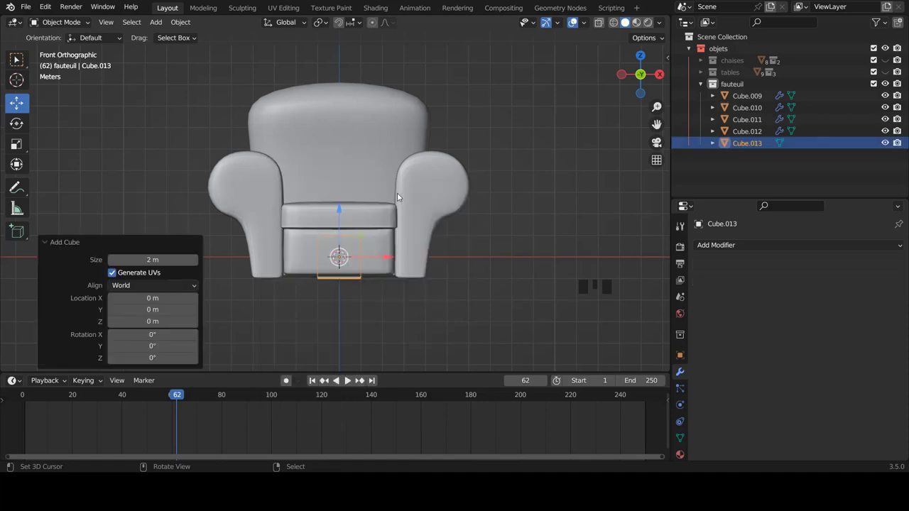
In local view, scale the cube on Y to -0.04 so it becomes a thin upright panel.
{"action": "key", "text": "KP_Divide"}
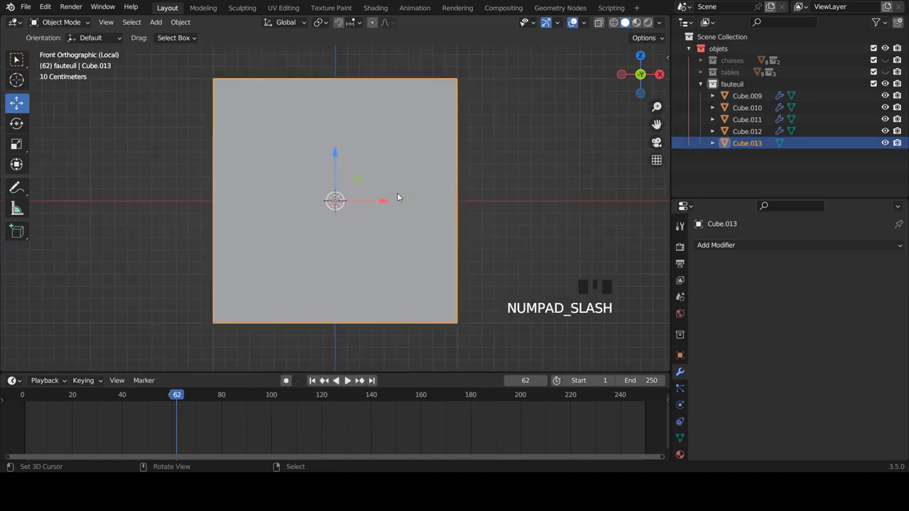
{"action": "key", "text": "Tab"}
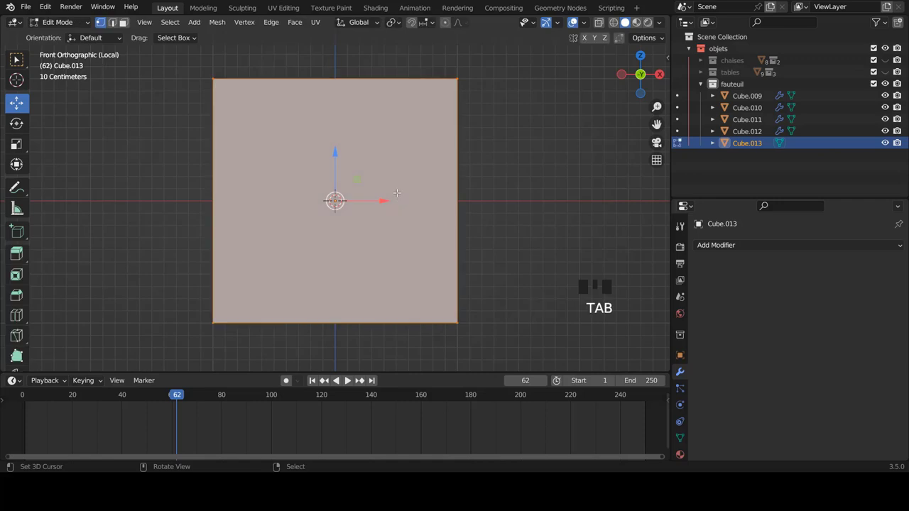
{"action": "key", "text": "KP_3"}
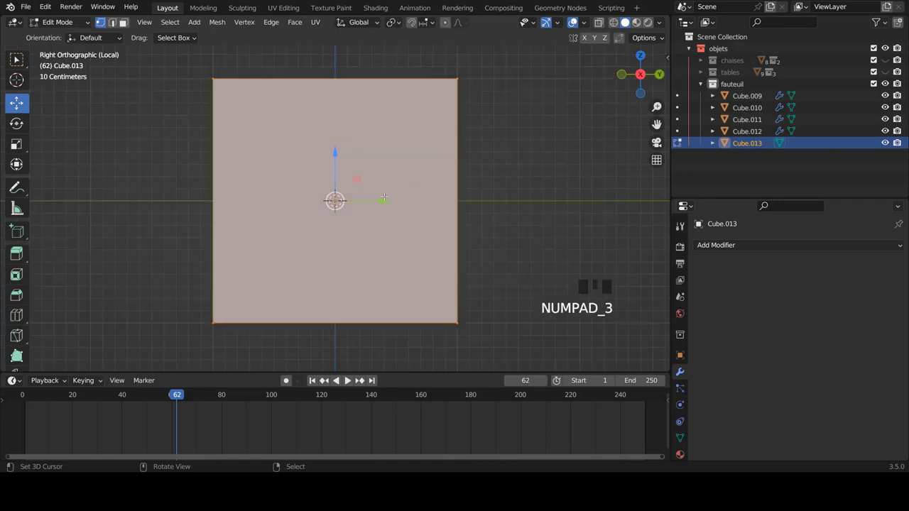
{"action": "key", "text": "s"}
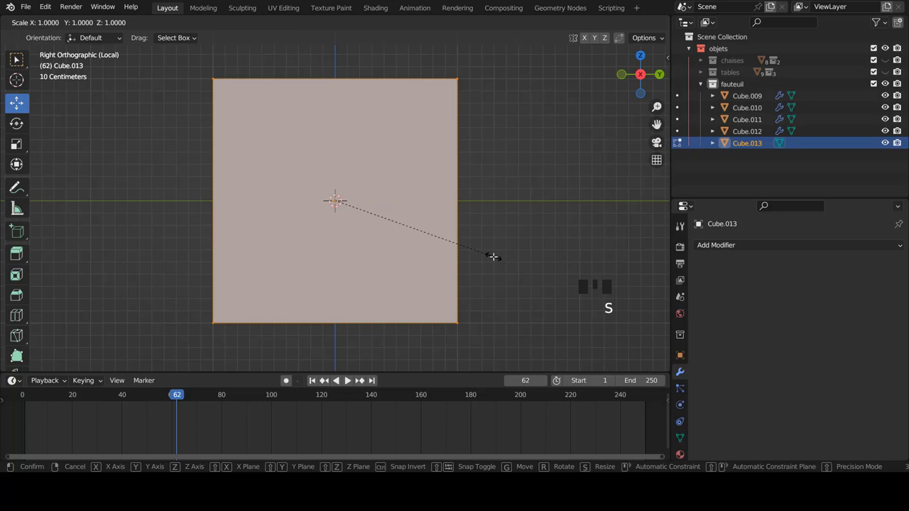
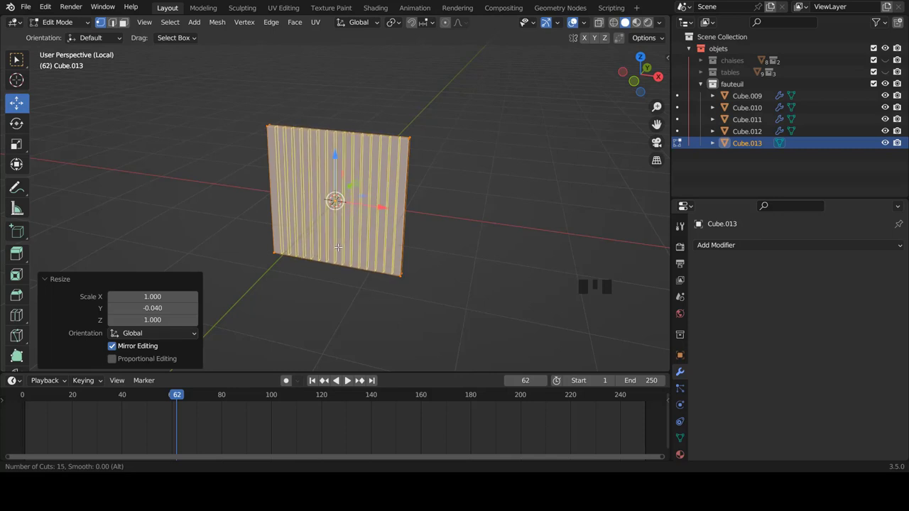
{"action": "scroll", "scroll_direction": "up", "scroll_amount": 3}
Loop-cut the panel into a 15 by 15 grid and return to object mode.
{"action": "key", "text": "ctrl+r"}
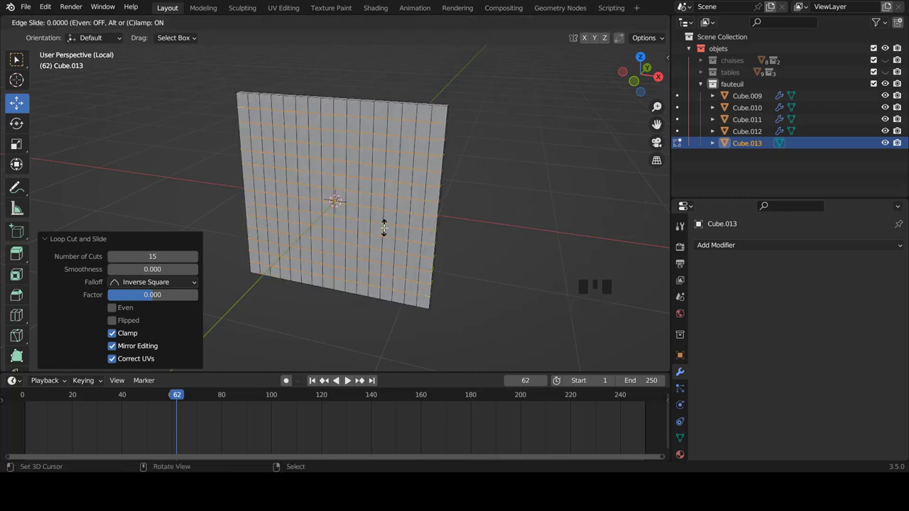
{"action": "key", "text": "Tab"}
{"action": "scroll", "scroll_direction": "down", "scroll_amount": 3}
{"action": "left_click_drag", "start_coordinate": [409, 212], "coordinate": [391, 256]}
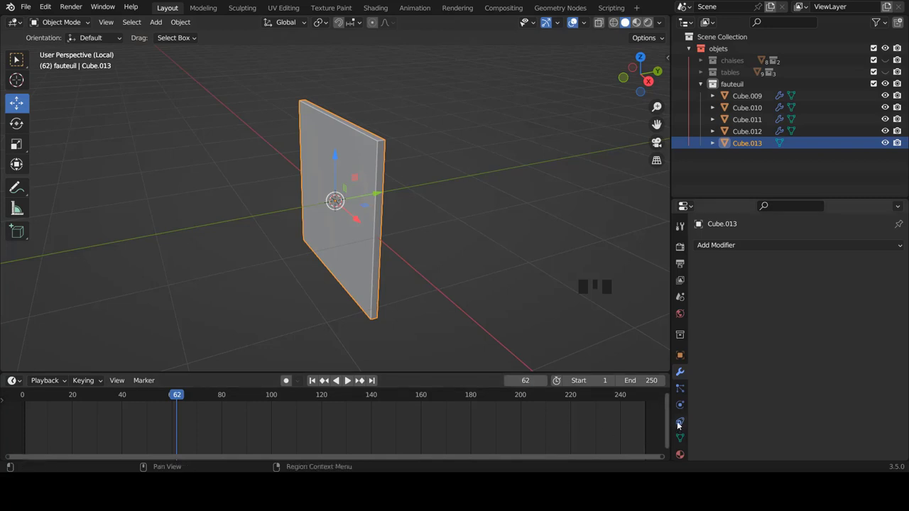
Add Cloth physics to the panel and enable Pressure in its settings.
{"action": "left_click", "coordinate": [683, 408]}
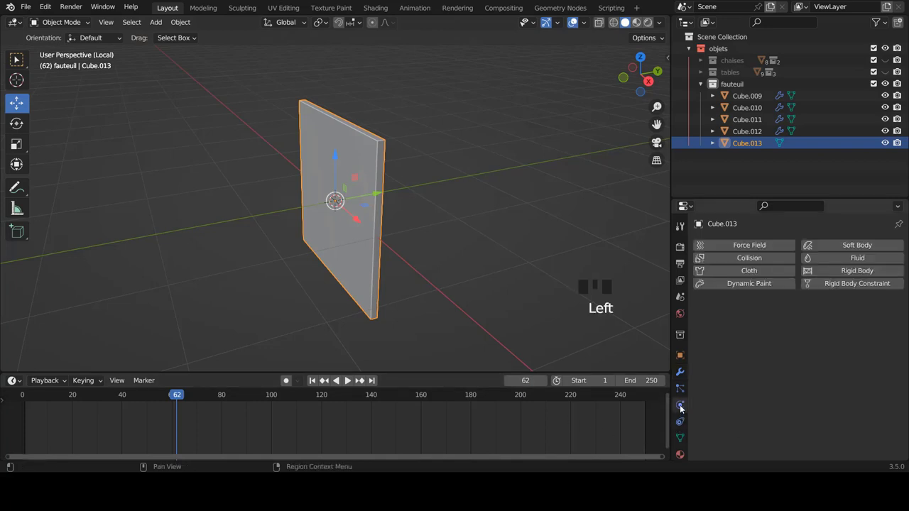
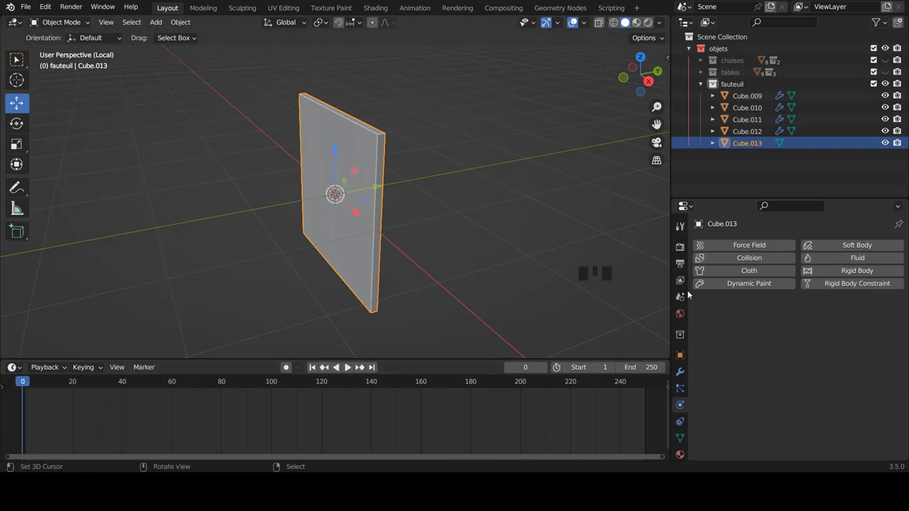
{"action": "left_click", "coordinate": [738, 271]}
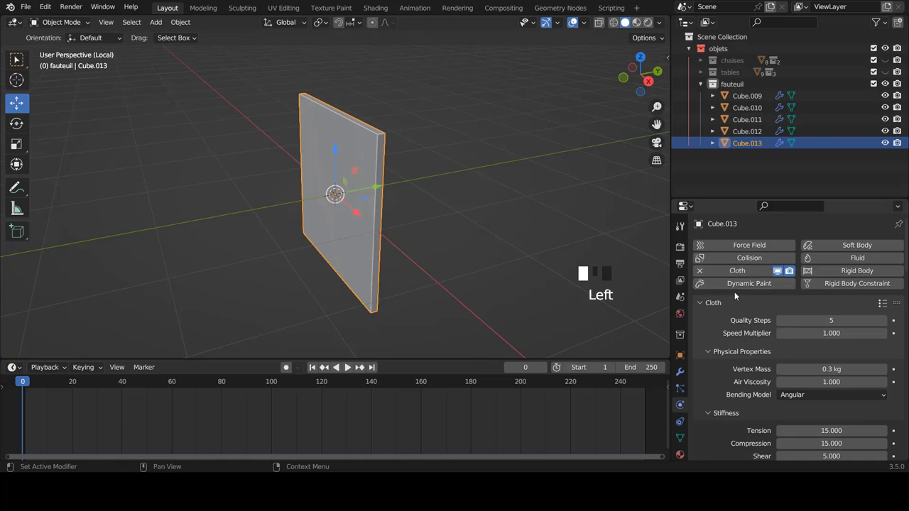
{"action": "scroll", "scroll_direction": "down", "scroll_amount": 3}
{"action": "scroll", "scroll_direction": "down", "scroll_amount": 3}
{"action": "scroll", "scroll_direction": "down", "scroll_amount": 3}
{"action": "scroll", "scroll_direction": "down", "scroll_amount": 3}
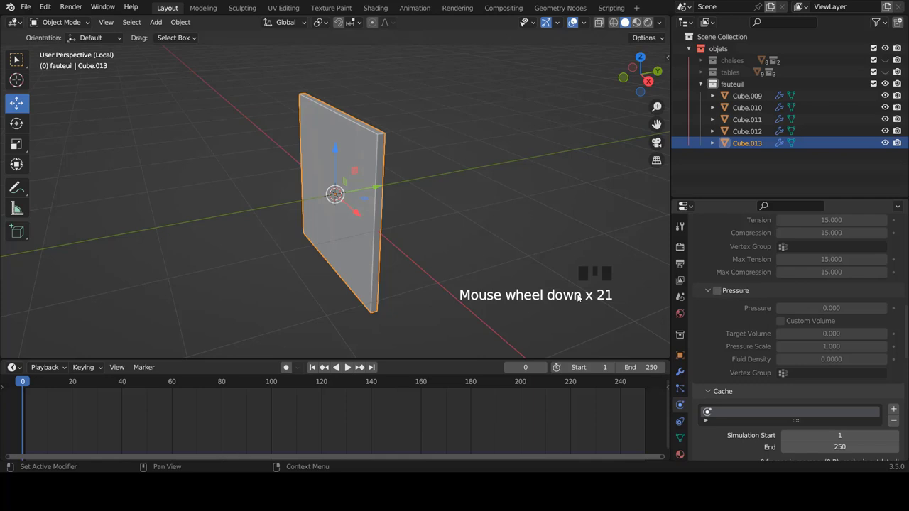
{"action": "left_click_drag", "start_coordinate": [365, 229], "coordinate": [347, 209]}
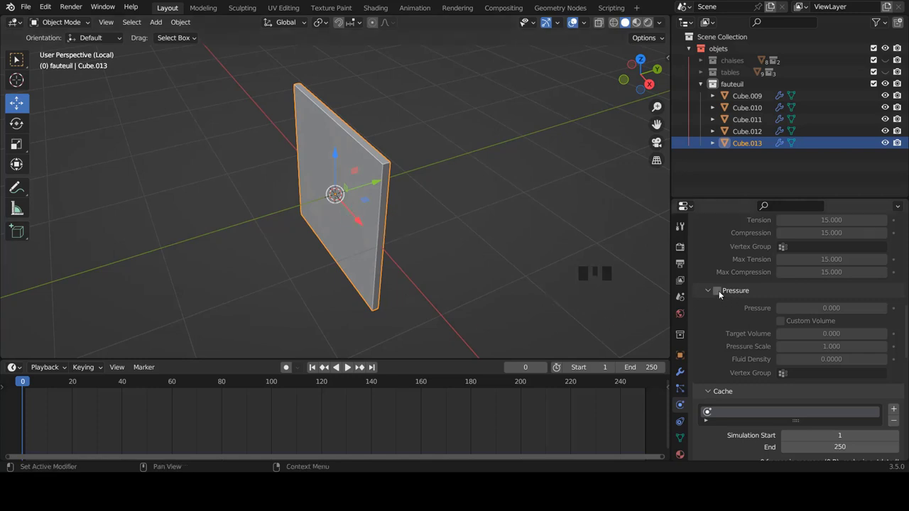
{"action": "left_click", "coordinate": [721, 293]}
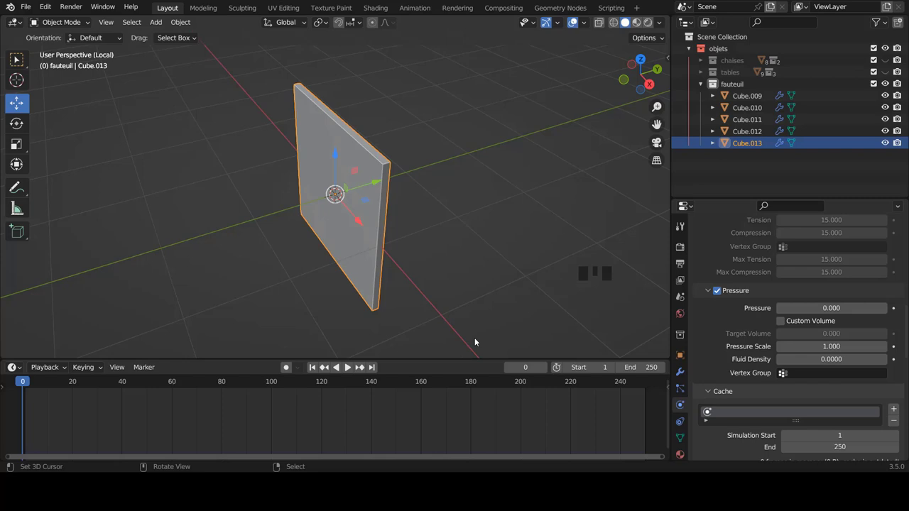
Play the cloth simulation to watch the panel fall, then rewind to the start.
{"action": "left_click", "coordinate": [348, 368]}
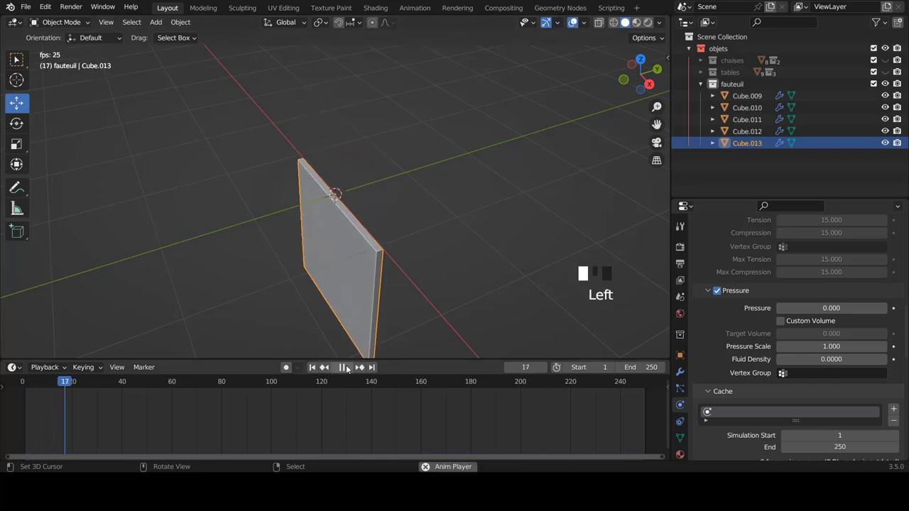
{"action": "scroll", "scroll_direction": "down", "scroll_amount": 3}
{"action": "left_click_drag", "start_coordinate": [398, 277], "coordinate": [334, 275]}
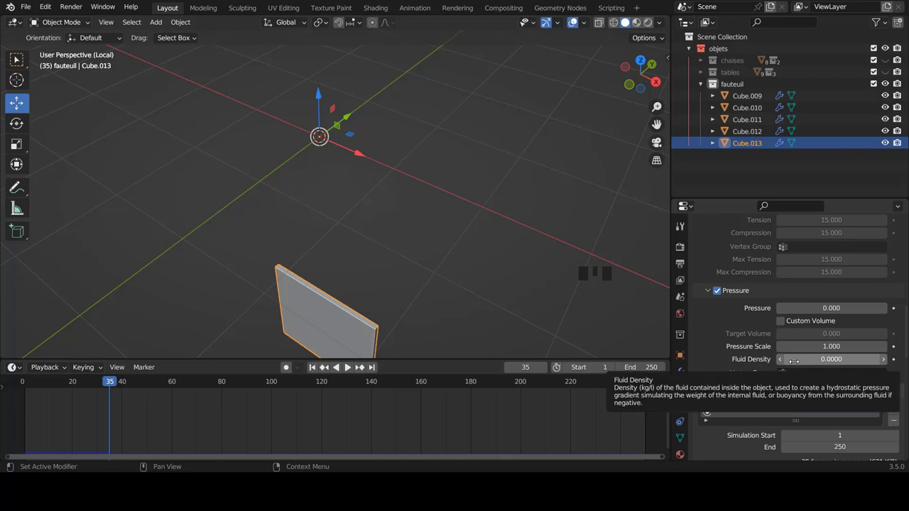
{"action": "left_click", "coordinate": [316, 366]}
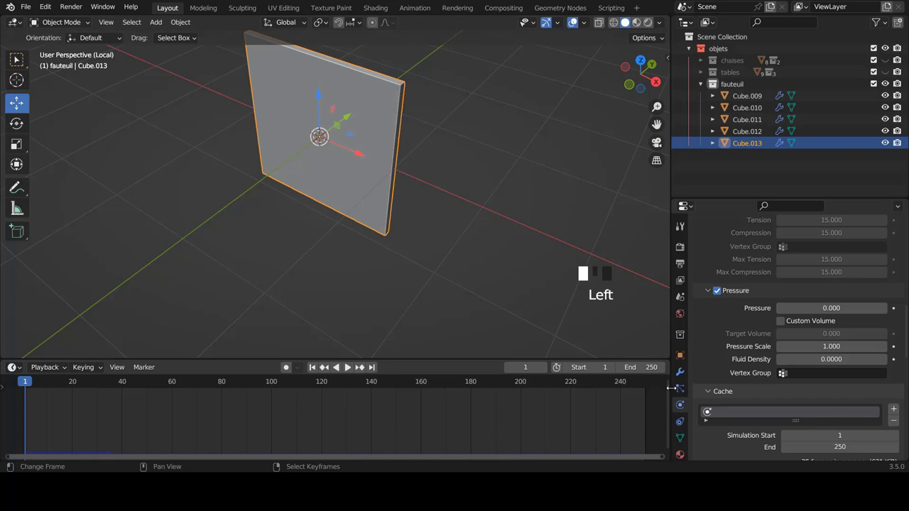
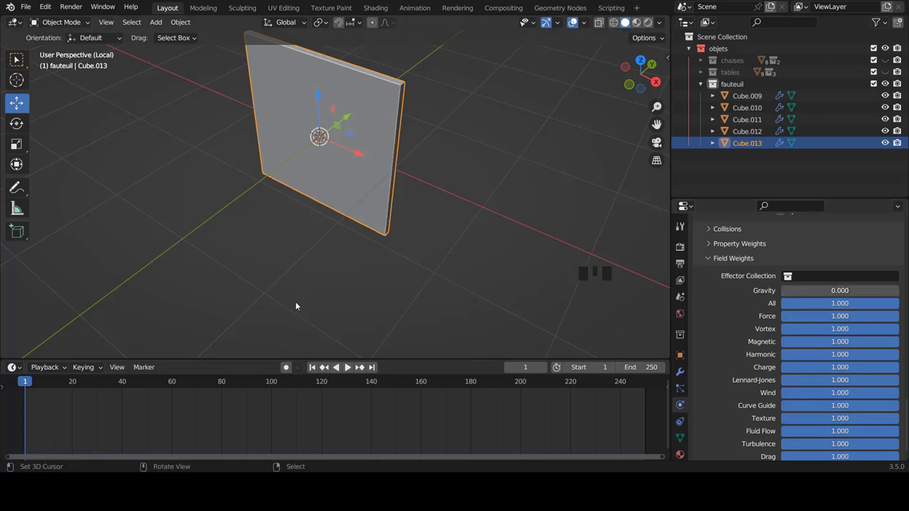
Set the cloth's Gravity field weight to 0 and replay so the panel stays in place.
{"action": "left_click", "coordinate": [348, 365]}
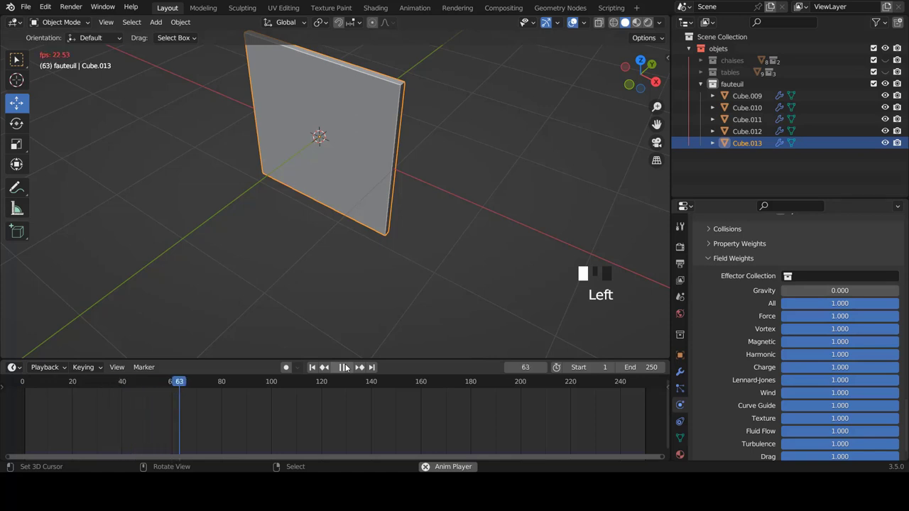
{"action": "left_click", "coordinate": [349, 366]}
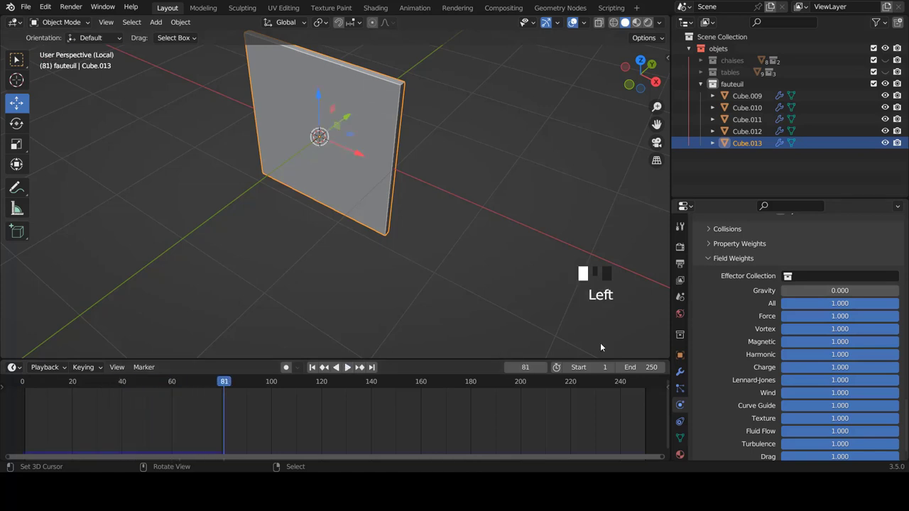
{"action": "scroll", "scroll_direction": "up", "scroll_amount": 3}
{"action": "scroll", "scroll_direction": "up", "scroll_amount": 3}
{"action": "scroll", "scroll_direction": "up", "scroll_amount": 3}
{"action": "scroll", "scroll_direction": "up", "scroll_amount": 3}
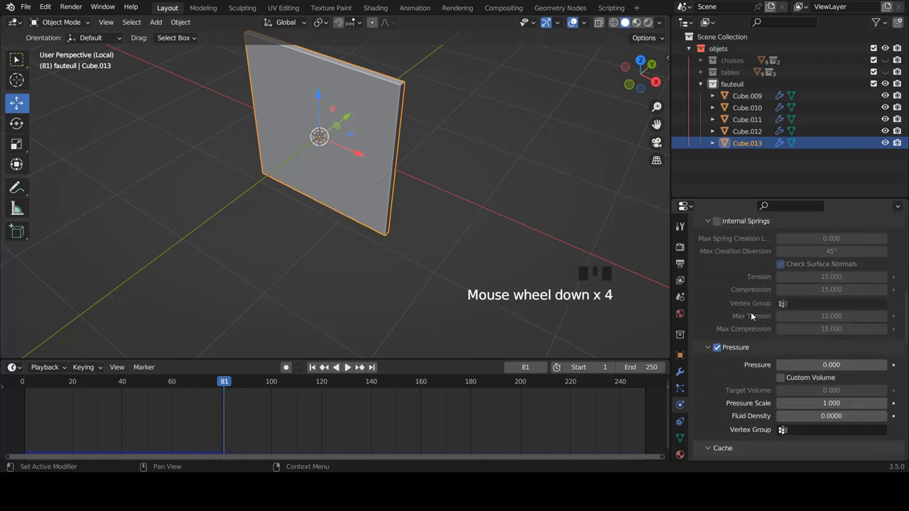
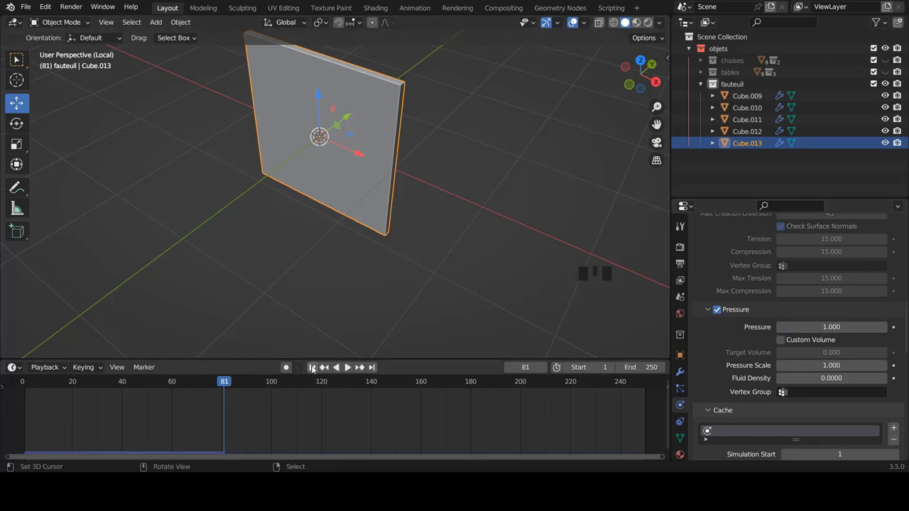
Replay the simulation at Pressure 1 then 2 until the panel inflates into a puffy pillow.
{"action": "left_click", "coordinate": [314, 367]}
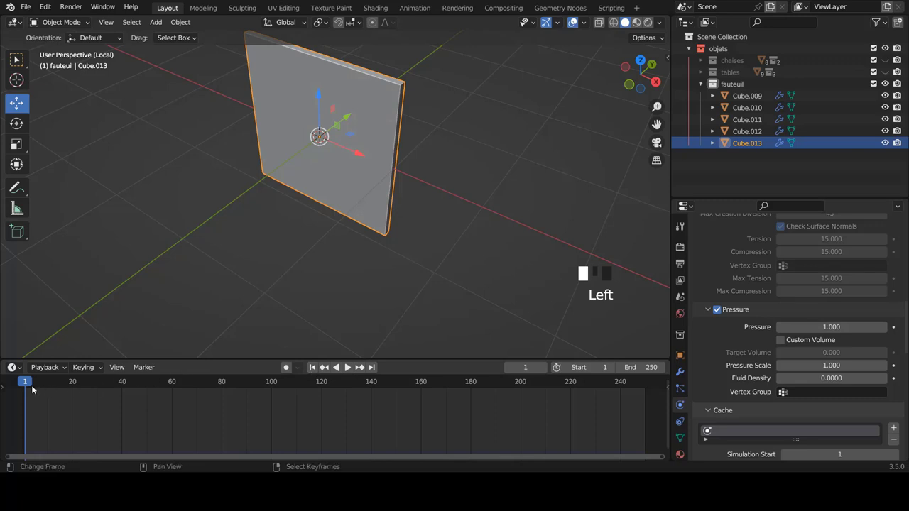
{"action": "left_click", "coordinate": [348, 367]}
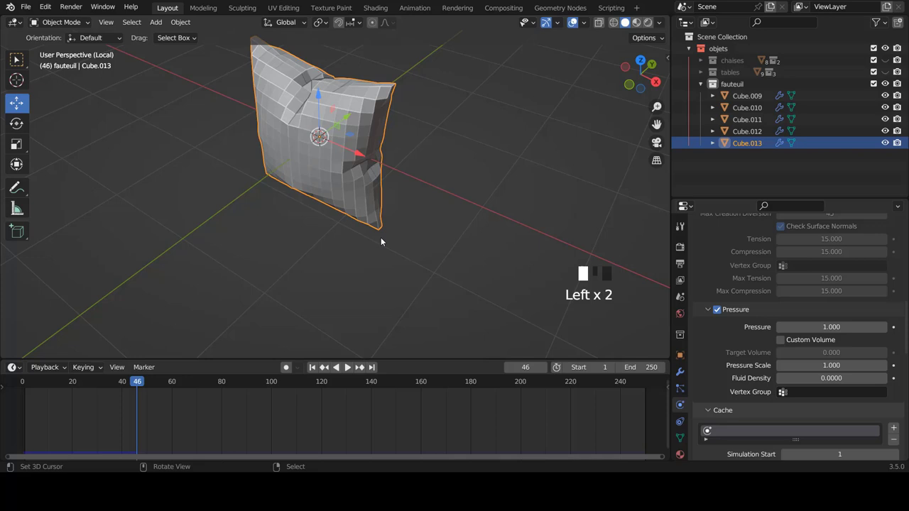
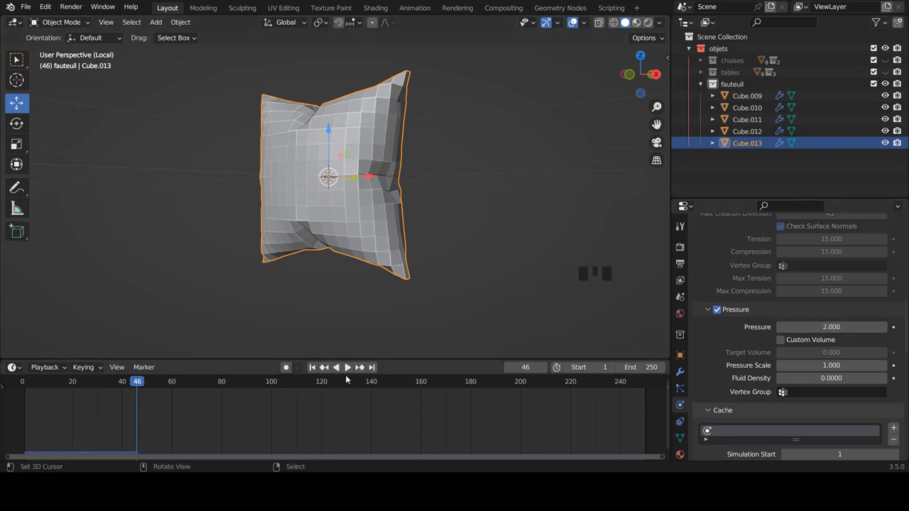
{"action": "left_click", "coordinate": [315, 369]}
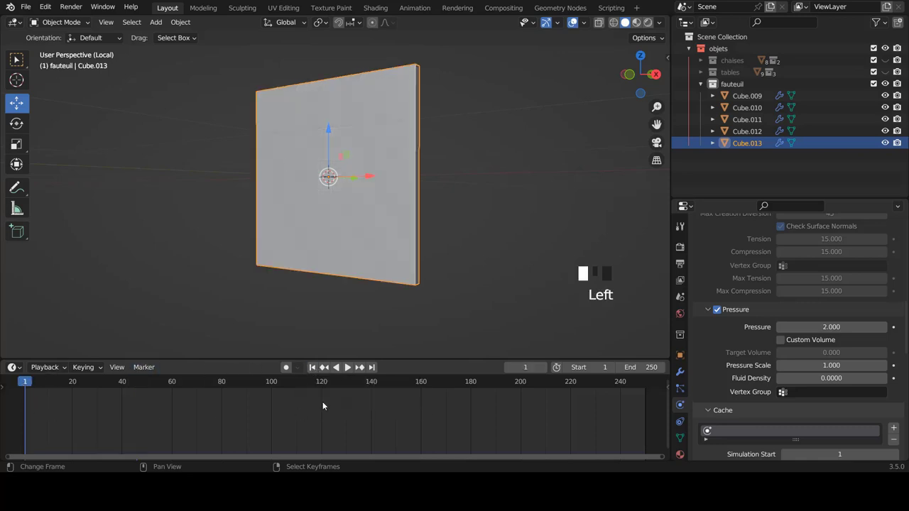
{"action": "left_click", "coordinate": [350, 369]}
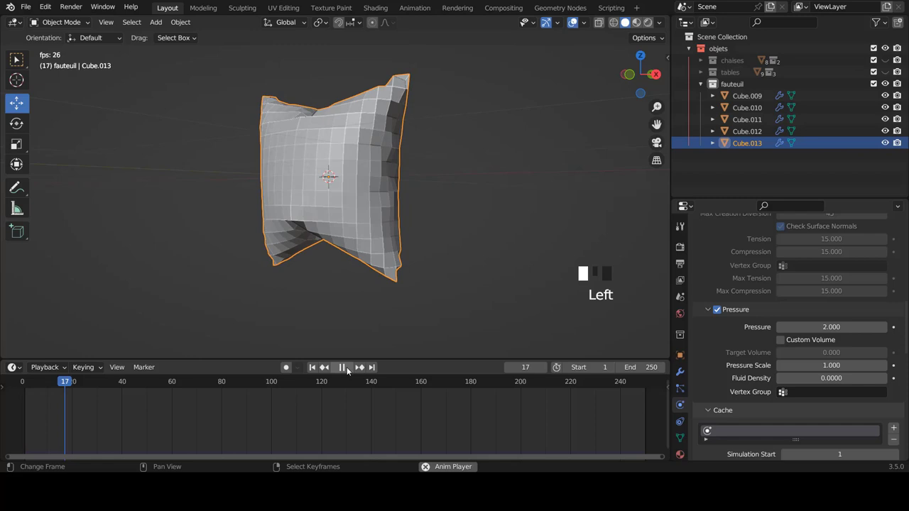
{"action": "left_click_drag", "start_coordinate": [281, 259], "coordinate": [338, 279]}
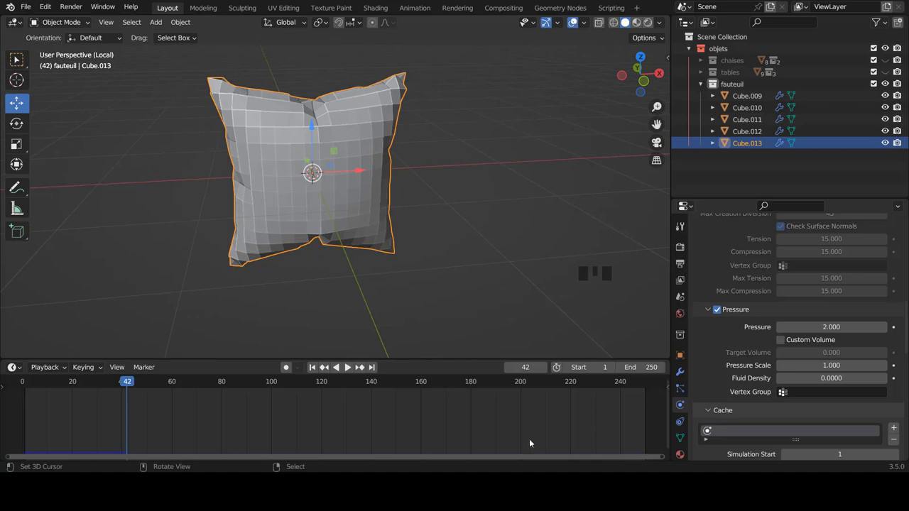
{"action": "left_click", "coordinate": [683, 371]}
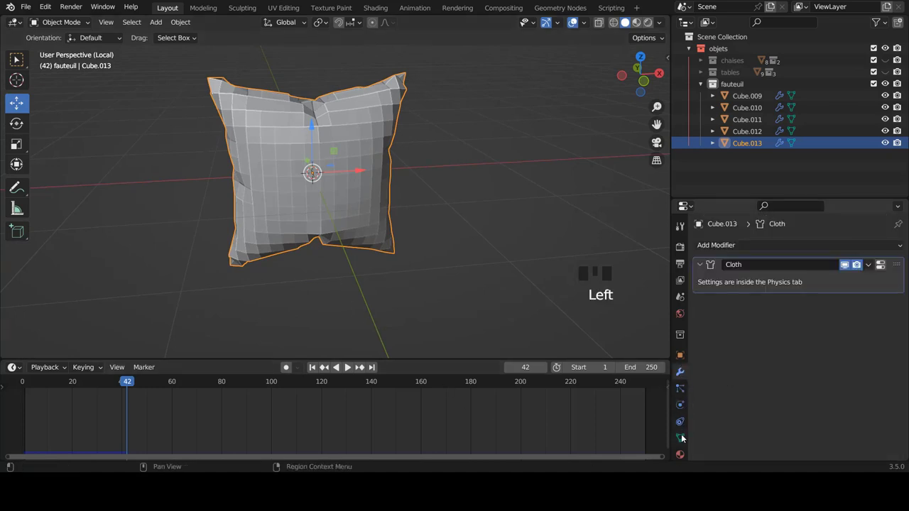
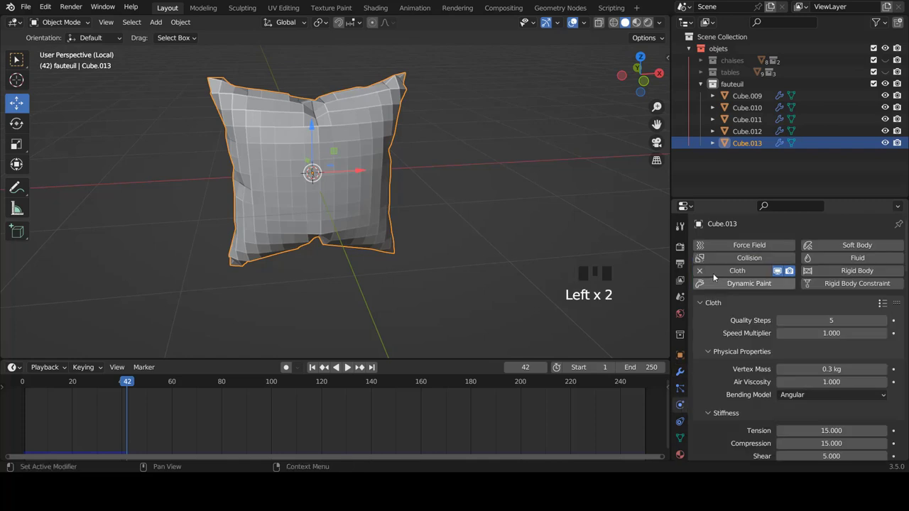
Apply the Cloth modifier to bake the inflated pillow shape and return to frame 0.
{"action": "left_click", "coordinate": [684, 373]}
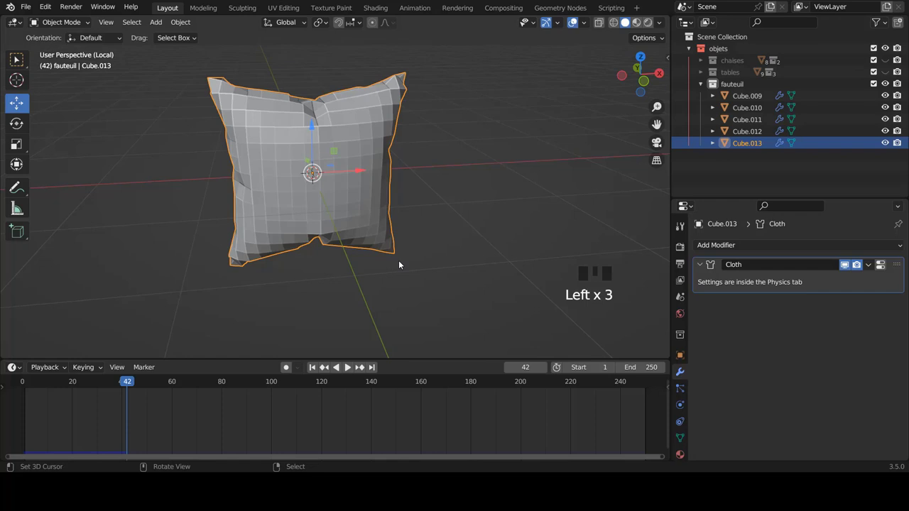
{"action": "left_click_drag", "start_coordinate": [402, 273], "coordinate": [586, 247]}
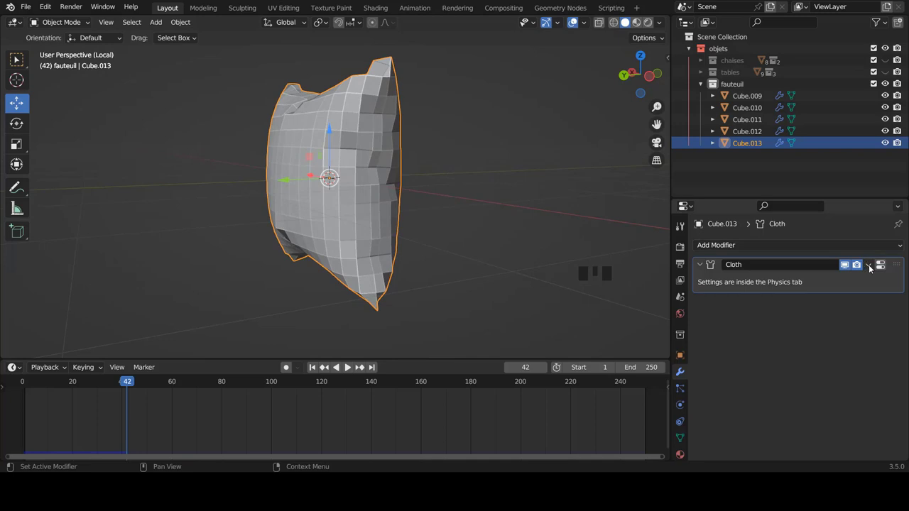
{"action": "left_click", "coordinate": [871, 267]}
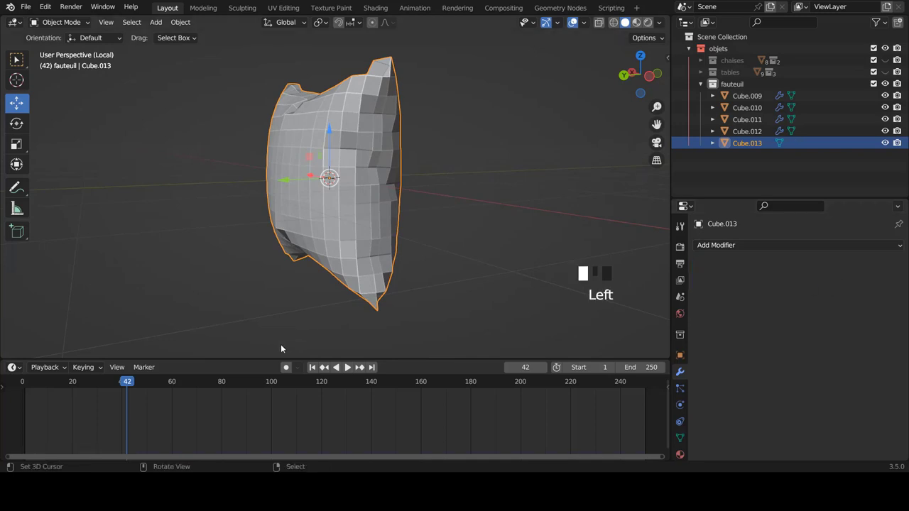
{"action": "left_click", "coordinate": [129, 383]}
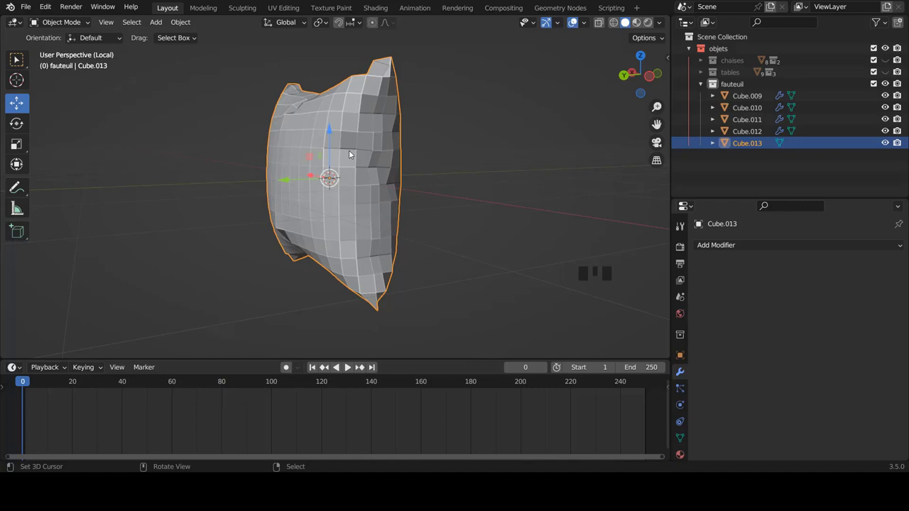
{"action": "left_click_drag", "start_coordinate": [424, 160], "coordinate": [752, 245]}
Add a Subdivision Surface modifier with higher viewport level, shade smooth, and exit local view.
{"action": "left_click", "coordinate": [752, 245]}
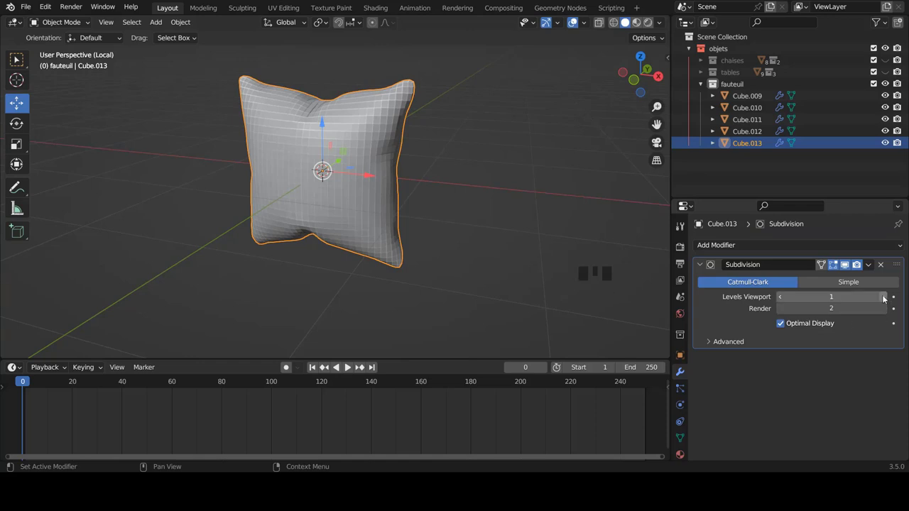
{"action": "left_click", "coordinate": [886, 297]}
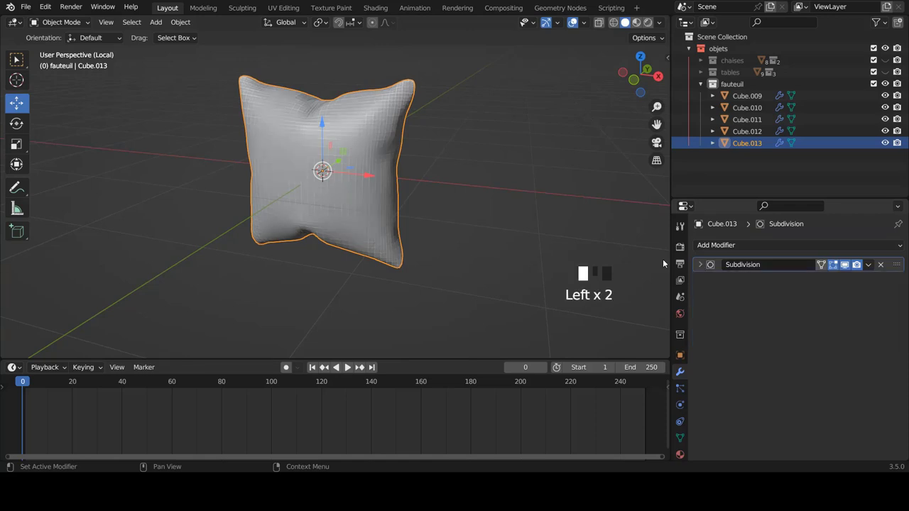
{"action": "key", "text": "w"}
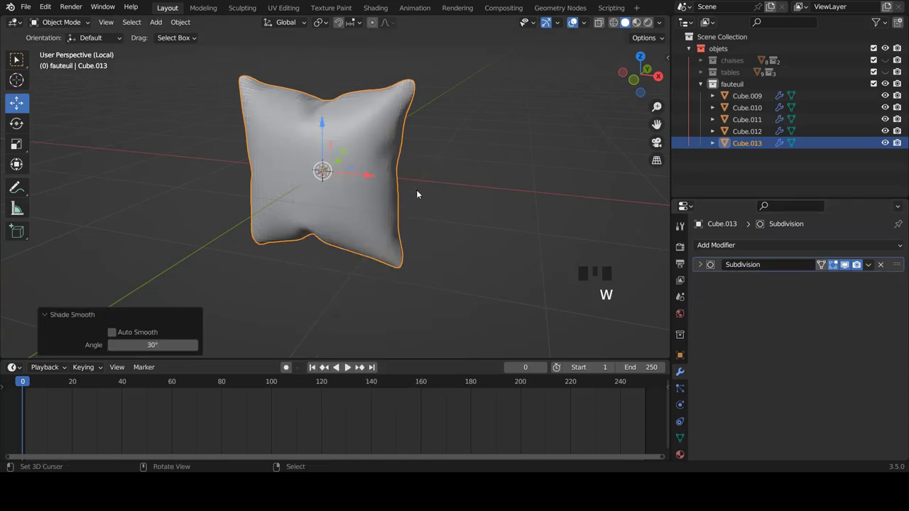
{"action": "left_click_drag", "start_coordinate": [451, 191], "coordinate": [475, 189]}
{"action": "key", "text": "KP_Divide"}
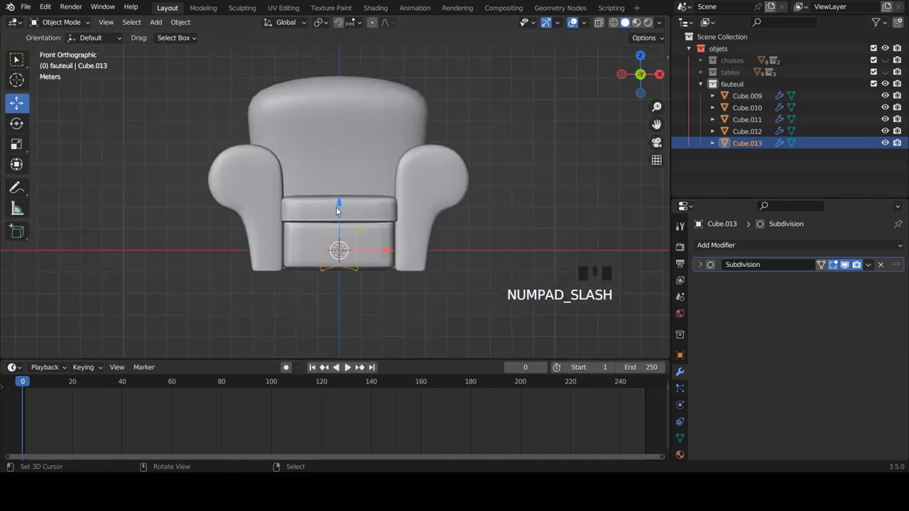
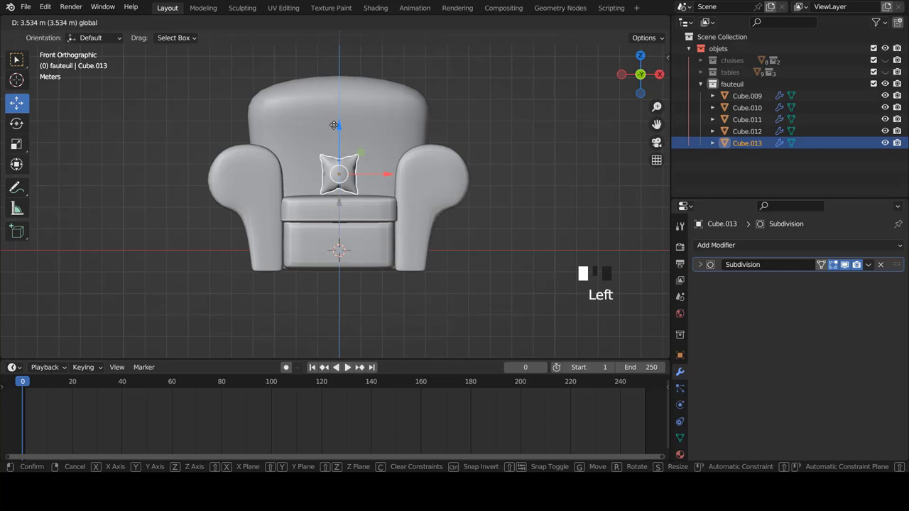
Scale the pillow to fit the armchair seat, checking from front and perspective views.
{"action": "key", "text": "s"}
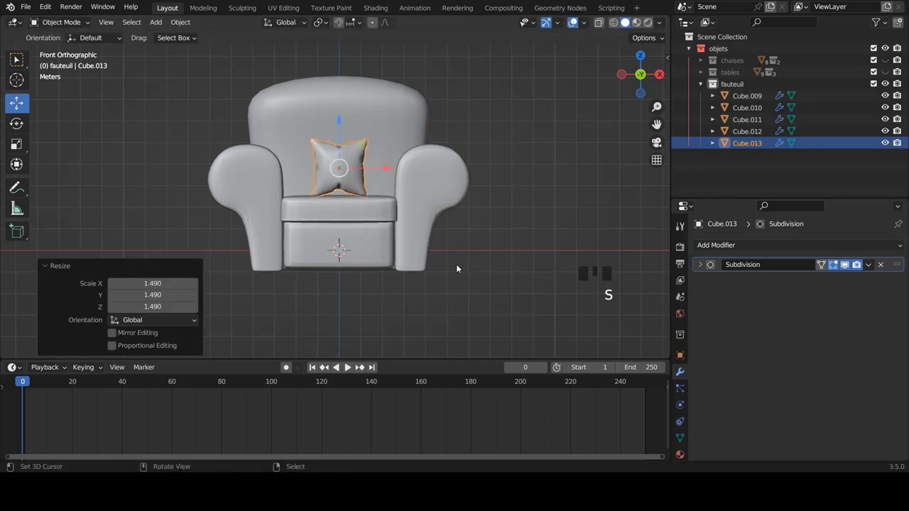
{"action": "left_click", "coordinate": [342, 130]}
{"action": "left_click_drag", "start_coordinate": [382, 197], "coordinate": [371, 234]}
{"action": "scroll", "scroll_direction": "up", "scroll_amount": 3}
{"action": "key", "text": "s"}
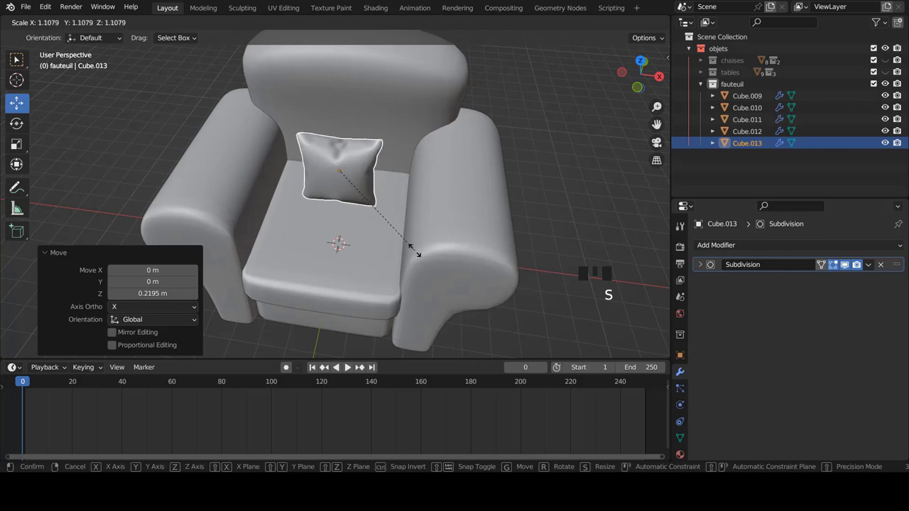
{"action": "left_click_drag", "start_coordinate": [445, 171], "coordinate": [394, 179]}
{"action": "key", "text": "KP_1"}
{"action": "scroll", "scroll_direction": "up", "scroll_amount": 3}
{"action": "key", "text": "s"}
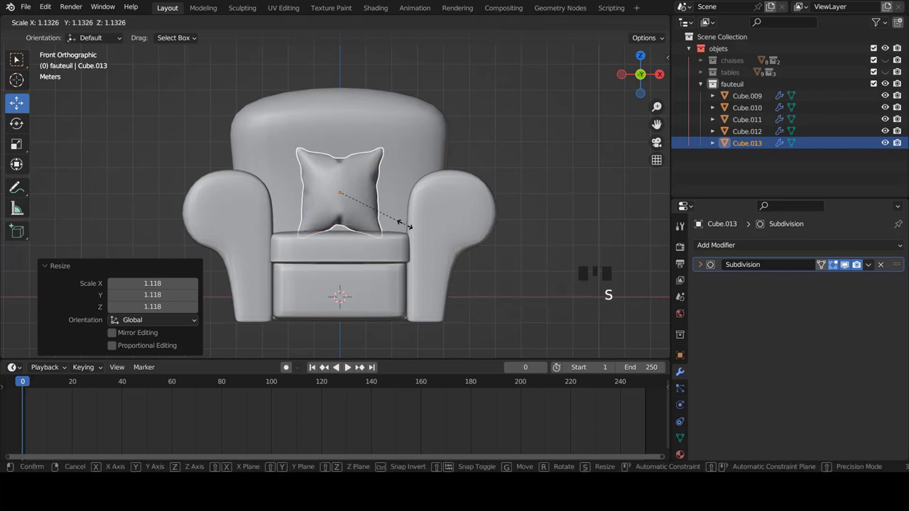
Tilt and turn the pillow so it leans against the backrest on the seat.
{"action": "key", "text": "r"}
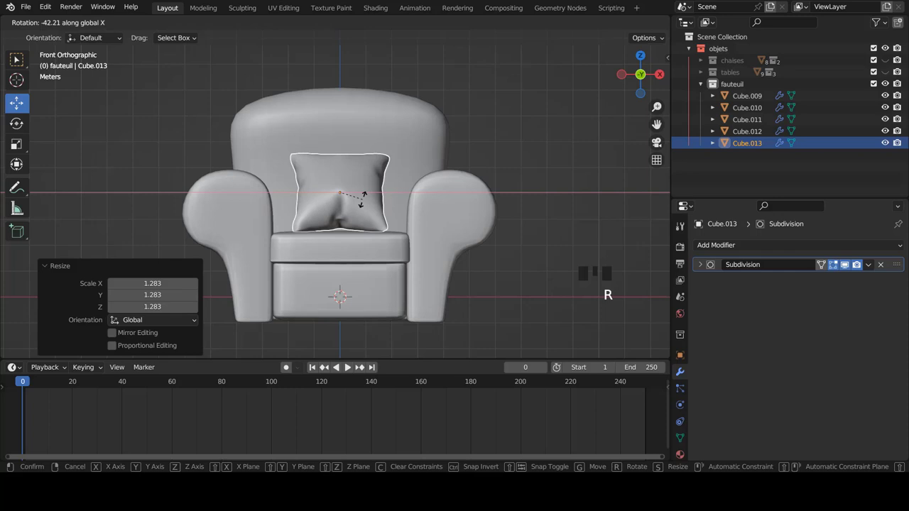
{"action": "key", "text": "r"}
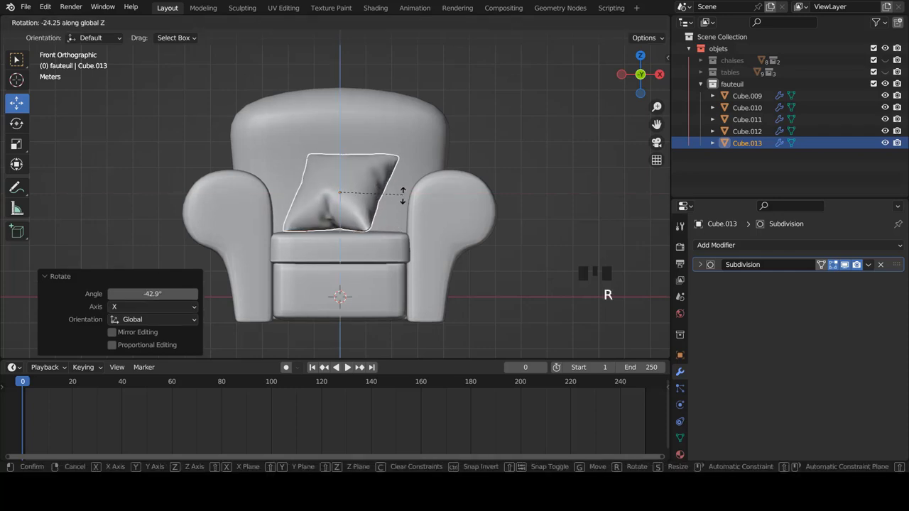
{"action": "left_click_drag", "start_coordinate": [391, 194], "coordinate": [364, 213]}
{"action": "left_click_drag", "start_coordinate": [365, 213], "coordinate": [372, 185]}
{"action": "scroll", "scroll_direction": "up", "scroll_amount": 3}
{"action": "key", "text": "a"}
{"action": "scroll", "scroll_direction": "down", "scroll_amount": 3}
{"action": "left_click_drag", "start_coordinate": [419, 204], "coordinate": [363, 185]}
{"action": "key", "text": "KP_1"}
{"action": "scroll", "scroll_direction": "down", "scroll_amount": 3}
{"action": "left_click_drag", "start_coordinate": [396, 222], "coordinate": [399, 248]}
{"action": "key", "text": "KP_1"}
Orbit around the armchair to check the pillow's placement, cancelling a stray adjustment.
{"action": "left_click_drag", "start_coordinate": [402, 259], "coordinate": [417, 275]}
{"action": "scroll", "scroll_direction": "up", "scroll_amount": 3}
{"action": "scroll", "scroll_direction": "up", "scroll_amount": 3}
{"action": "left_click_drag", "start_coordinate": [404, 232], "coordinate": [405, 219]}
{"action": "scroll", "scroll_direction": "down", "scroll_amount": 3}
{"action": "scroll", "scroll_direction": "down", "scroll_amount": 3}
{"action": "left_click_drag", "start_coordinate": [420, 181], "coordinate": [335, 187]}
{"action": "scroll", "scroll_direction": "down", "scroll_amount": 3}
{"action": "scroll", "scroll_direction": "up", "scroll_amount": 3}
{"action": "left_click_drag", "start_coordinate": [351, 177], "coordinate": [267, 233]}
{"action": "right_click", "coordinate": [267, 233]}
{"action": "left_click_drag", "start_coordinate": [333, 271], "coordinate": [433, 283]}
Slightly enlarge the lower seat block Cube.010 and return to front view.
{"action": "key", "text": "s"}
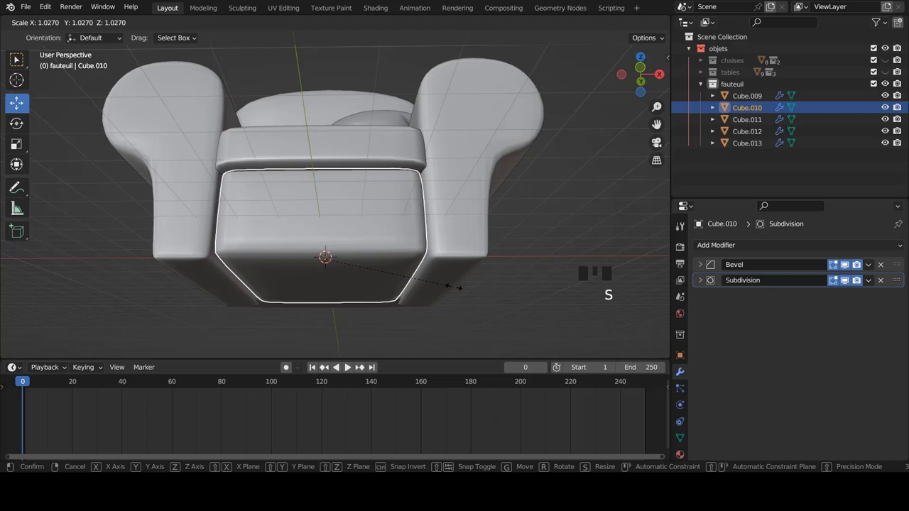
{"action": "left_click_drag", "start_coordinate": [364, 245], "coordinate": [363, 256]}
{"action": "key", "text": "a"}
{"action": "scroll", "scroll_direction": "down", "scroll_amount": 3}
{"action": "left_click_drag", "start_coordinate": [367, 253], "coordinate": [372, 270]}
{"action": "key", "text": "KP_1"}
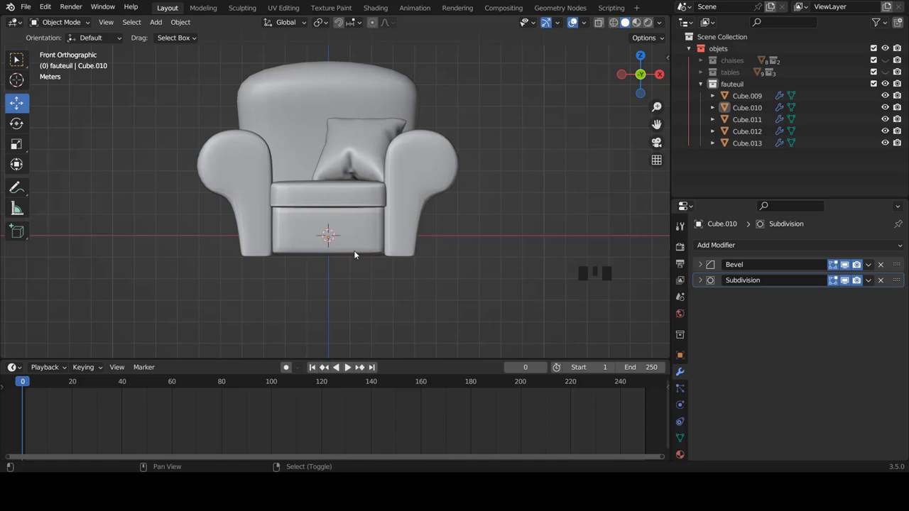
Add a new plane and move it along X above the right armrest.
{"action": "key", "text": "shift+a"}
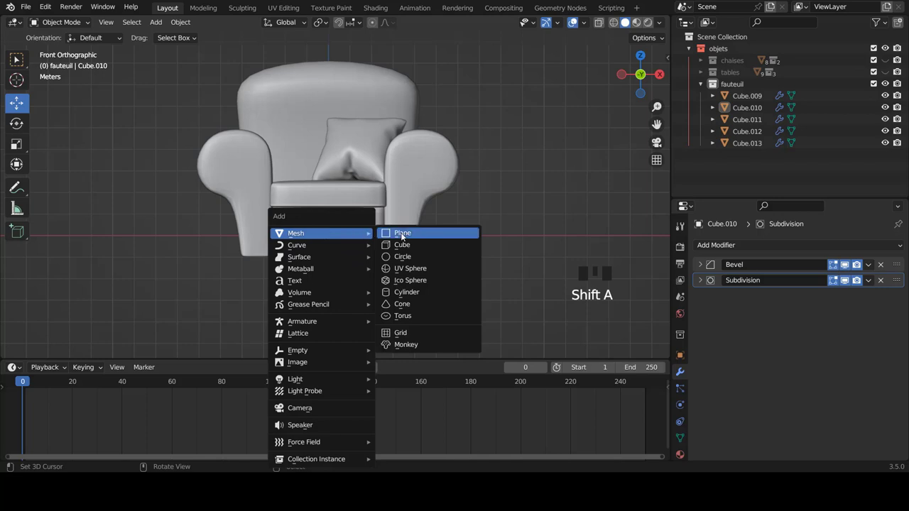
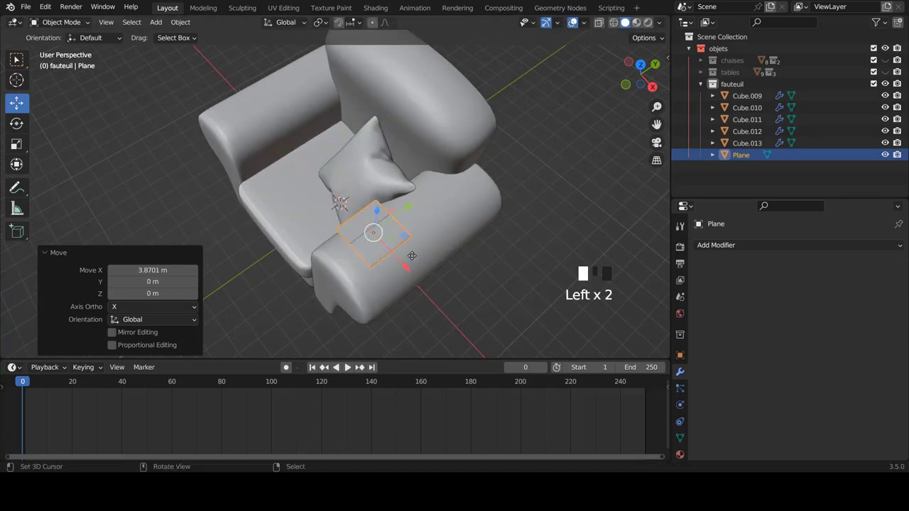
{"action": "key", "text": "KP_1"}
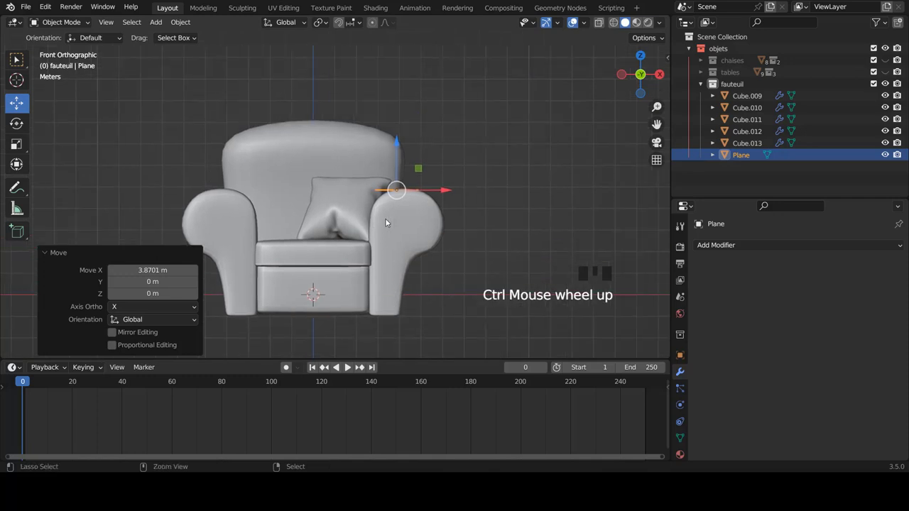
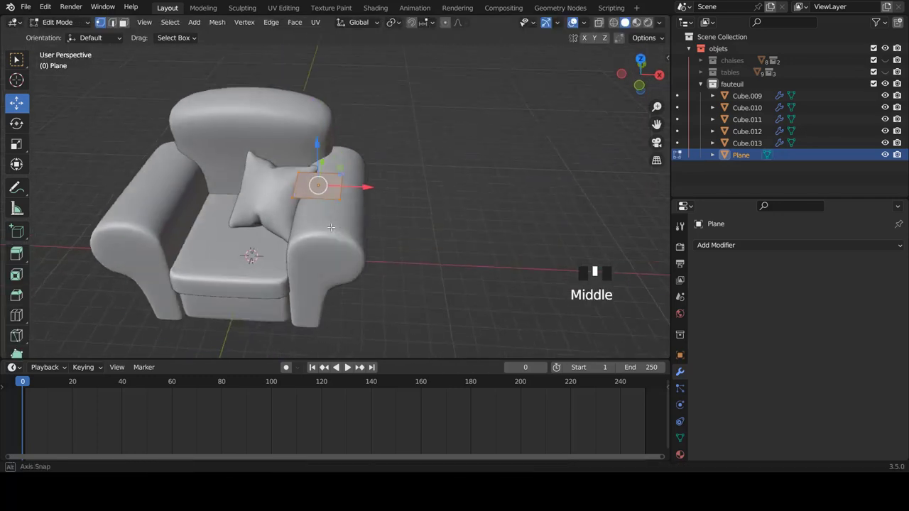
Stretch the plane on X and Y into a blanket sheet, loop-cut it into a fine grid, raise it on Z.
{"action": "scroll", "scroll_direction": "up", "scroll_amount": 3}
{"action": "key", "text": "s"}
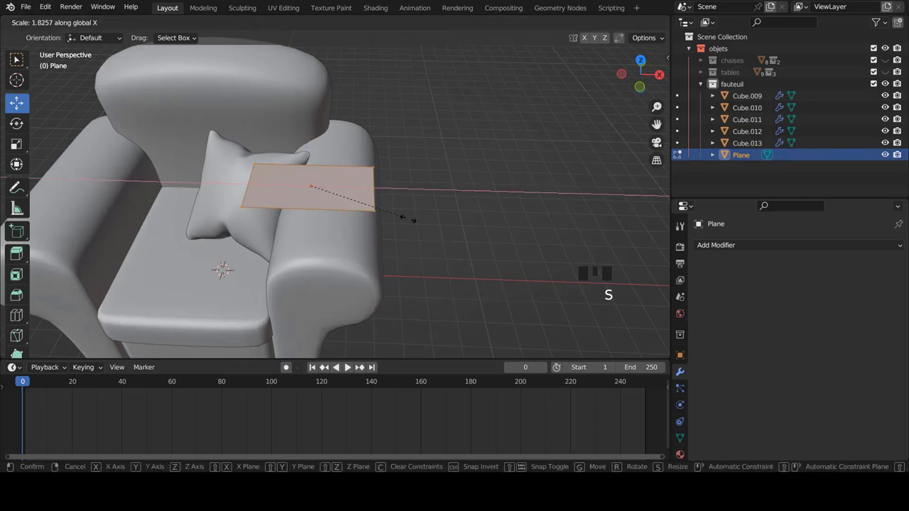
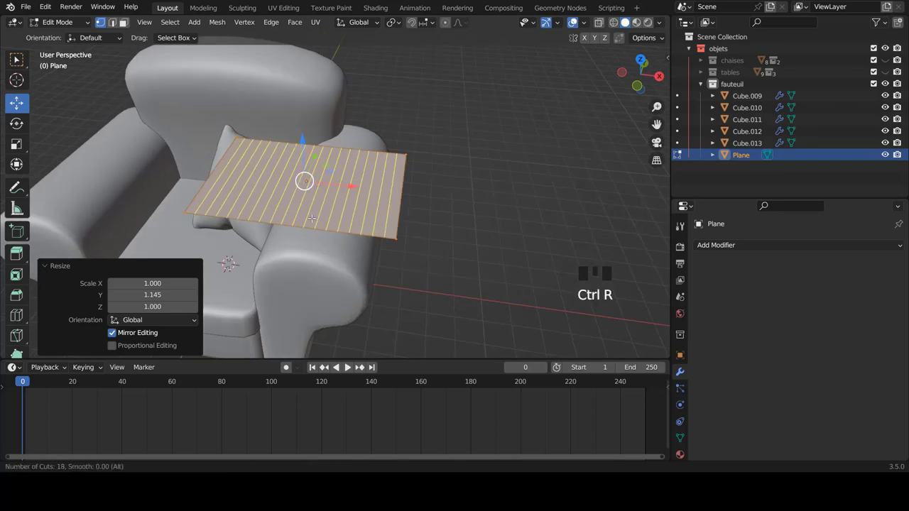
{"action": "key", "text": "ctrl+r"}
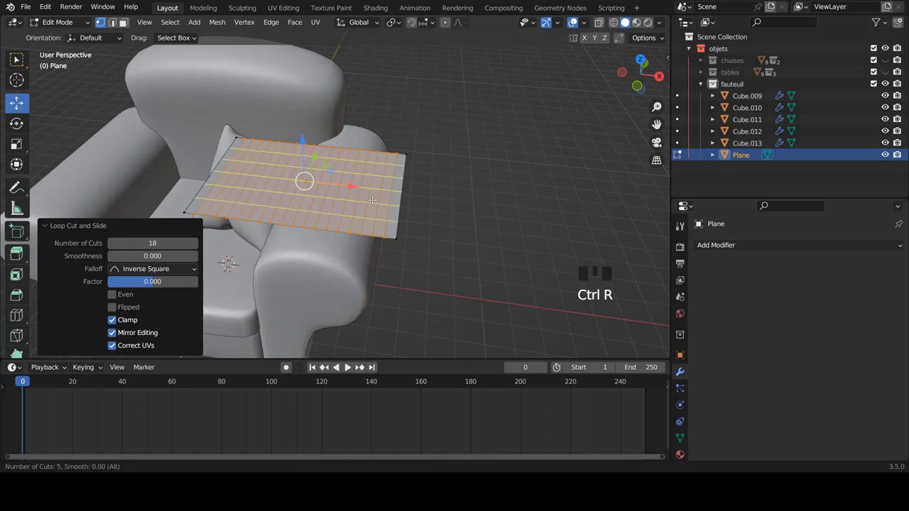
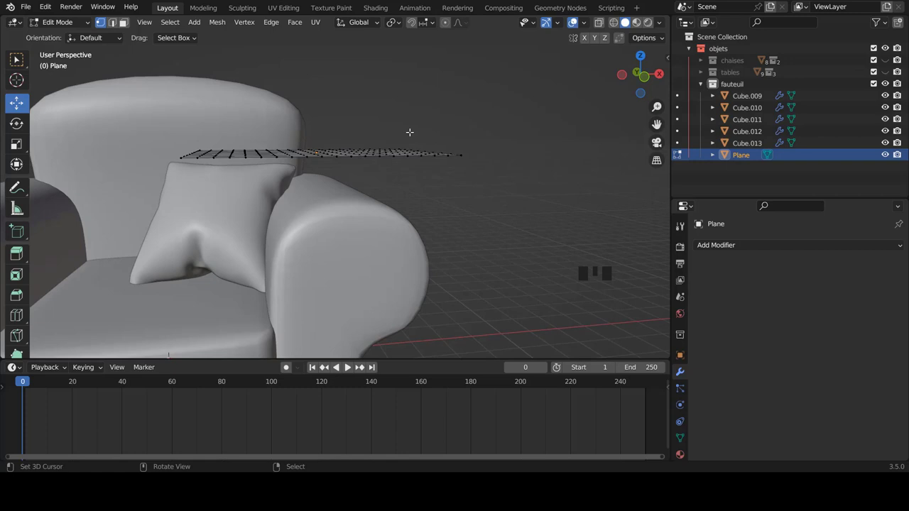
{"action": "key", "text": "Tab"}
Give the blanket plane a Cloth simulation and play the animation to test it.
{"action": "scroll", "scroll_direction": "down", "scroll_amount": 3}
{"action": "left_click_drag", "start_coordinate": [333, 142], "coordinate": [680, 402]}
{"action": "left_click", "coordinate": [682, 404]}
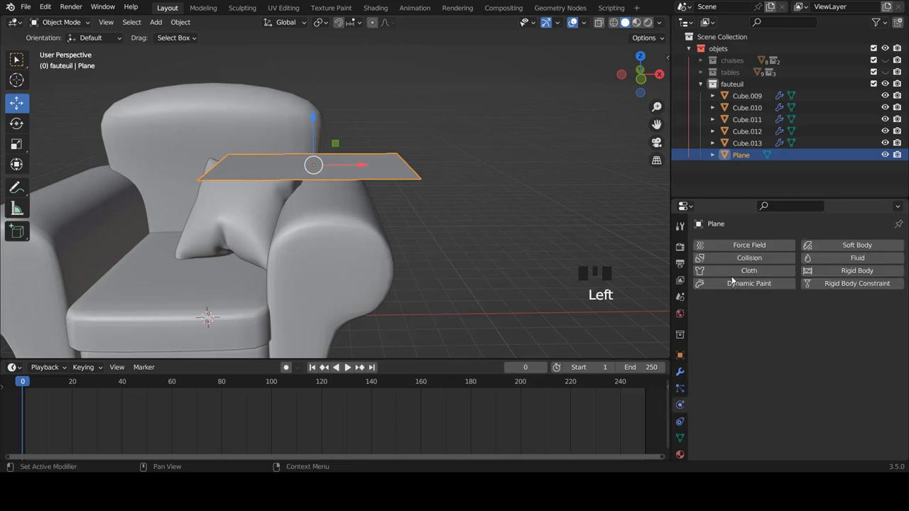
{"action": "left_click", "coordinate": [24, 383]}
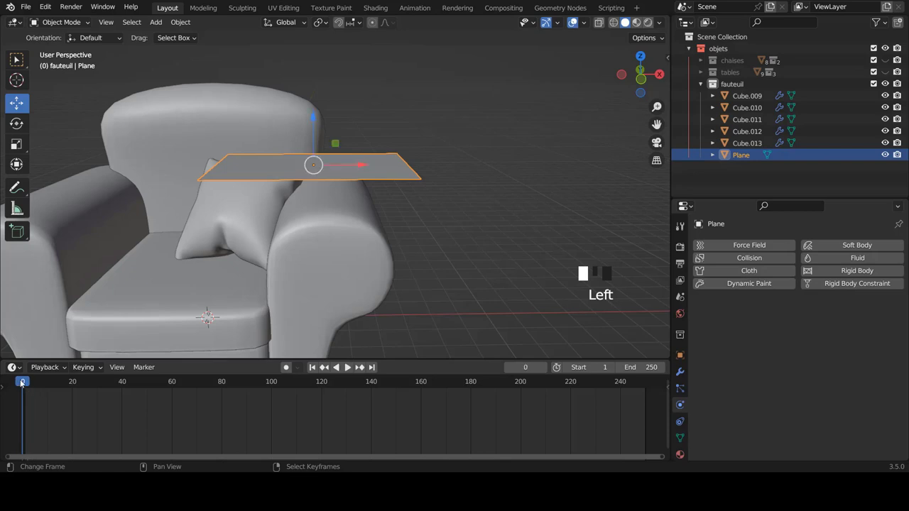
{"action": "left_click", "coordinate": [724, 273]}
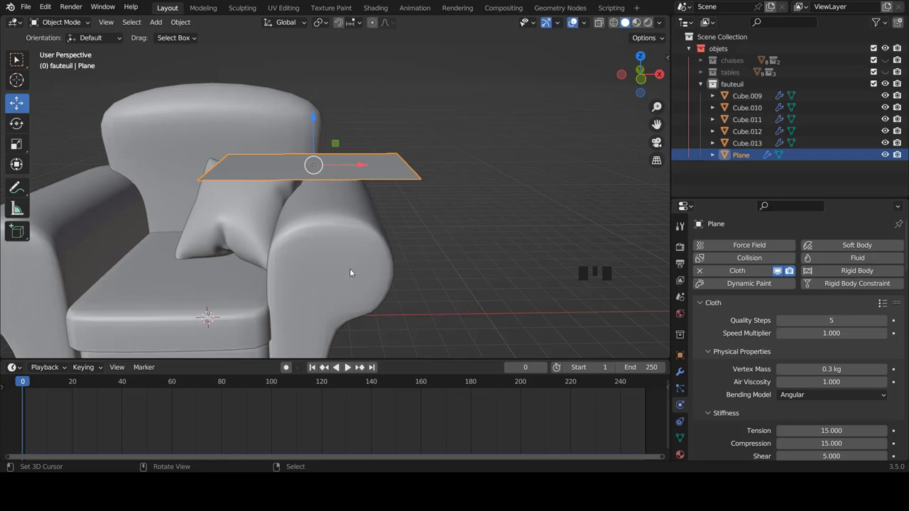
{"action": "scroll", "scroll_direction": "down", "scroll_amount": 3}
{"action": "left_click", "coordinate": [352, 370]}
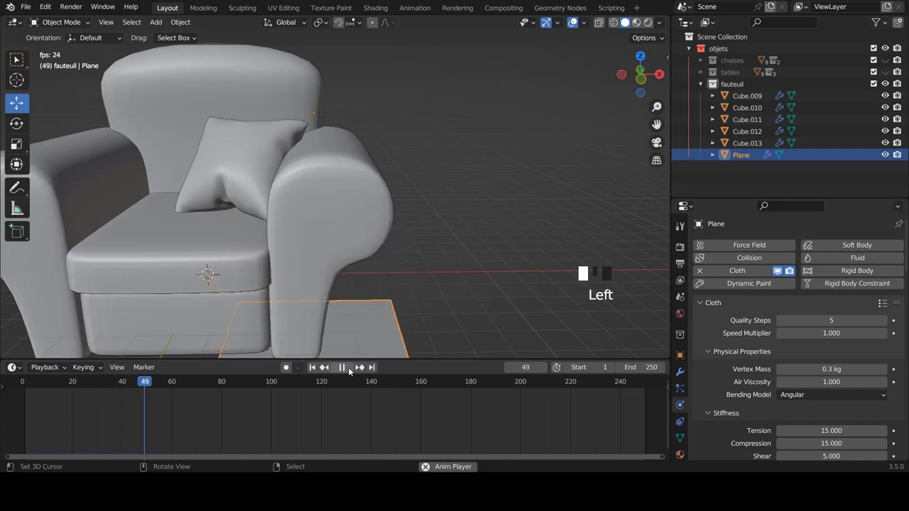
{"action": "left_click", "coordinate": [348, 370]}
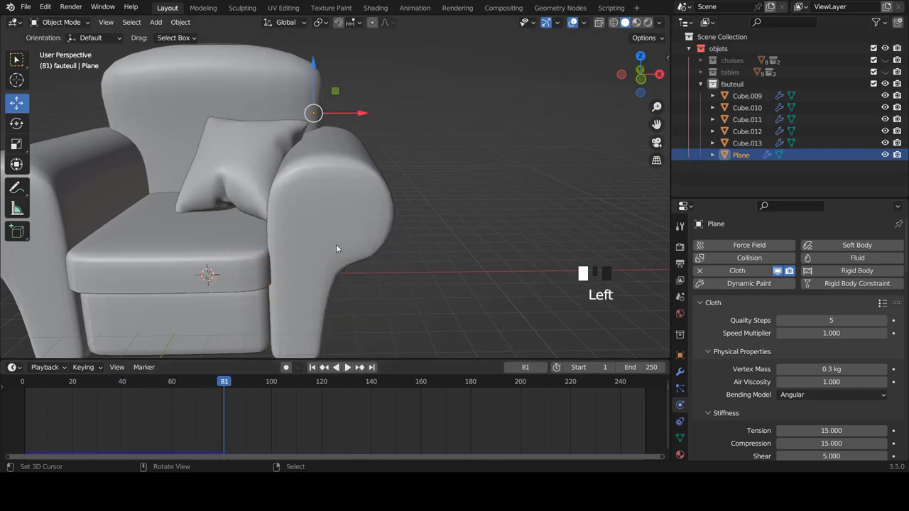
Zoom and orbit around the armchair to face the right armrest.
{"action": "scroll", "scroll_direction": "down", "scroll_amount": 3}
{"action": "scroll", "scroll_direction": "down", "scroll_amount": 3}
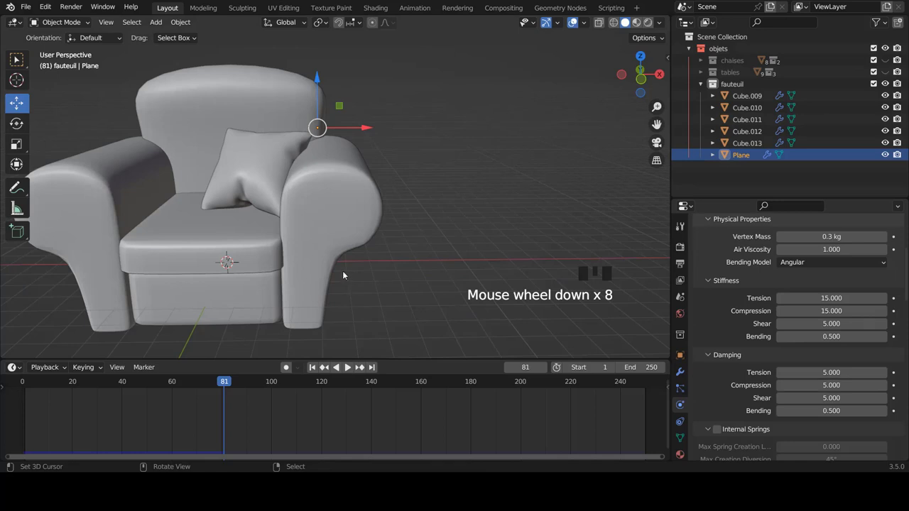
{"action": "scroll", "scroll_direction": "down", "scroll_amount": 3}
{"action": "scroll", "scroll_direction": "down", "scroll_amount": 3}
{"action": "scroll", "scroll_direction": "down", "scroll_amount": 3}
{"action": "scroll", "scroll_direction": "up", "scroll_amount": 3}
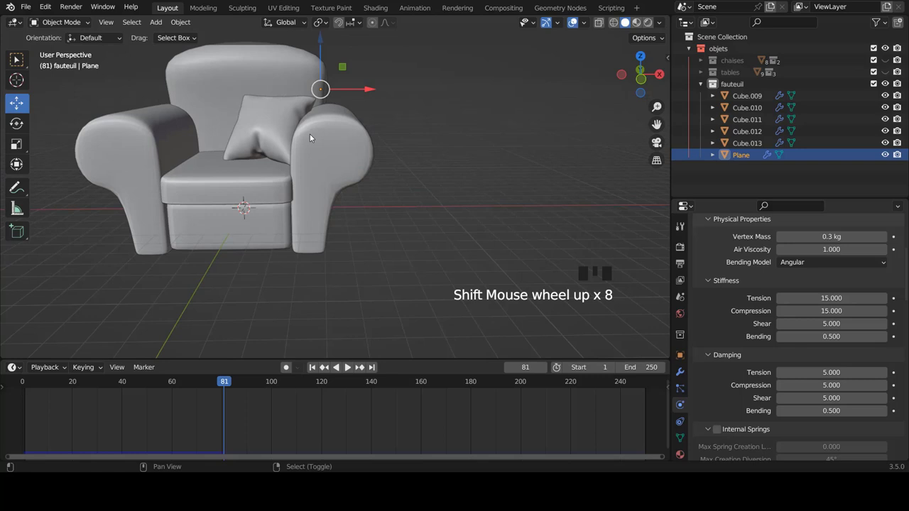
{"action": "left_click_drag", "start_coordinate": [324, 143], "coordinate": [324, 152]}
{"action": "scroll", "scroll_direction": "up", "scroll_amount": 3}
{"action": "scroll", "scroll_direction": "up", "scroll_amount": 3}
{"action": "scroll", "scroll_direction": "up", "scroll_amount": 3}
{"action": "left_click_drag", "start_coordinate": [402, 182], "coordinate": [324, 171]}
Select the right armrest (Cube.009) beneath the hovering plane in the viewport.
{"action": "right_click", "coordinate": [324, 171]}
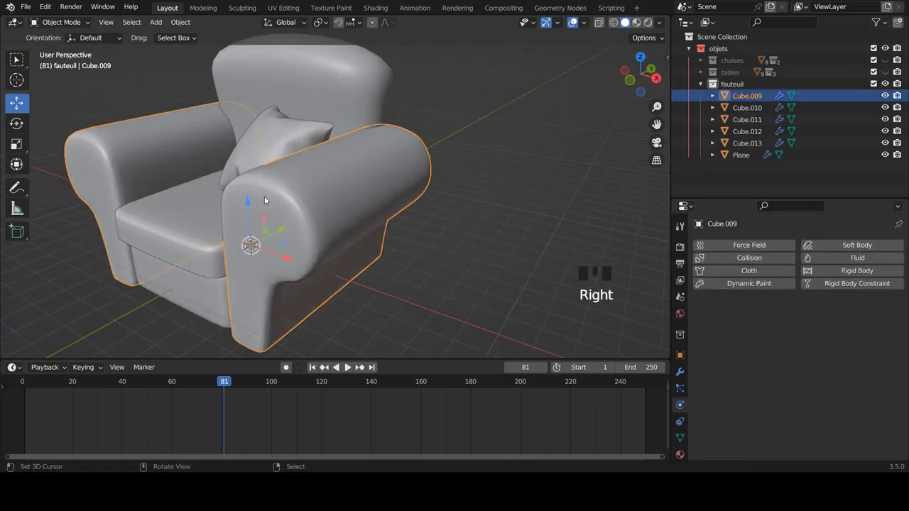
{"action": "left_click_drag", "start_coordinate": [281, 220], "coordinate": [314, 365]}
{"action": "left_click", "coordinate": [315, 364]}
{"action": "left_click_drag", "start_coordinate": [285, 131], "coordinate": [303, 130]}
{"action": "right_click", "coordinate": [303, 130]}
{"action": "right_click", "coordinate": [335, 222]}
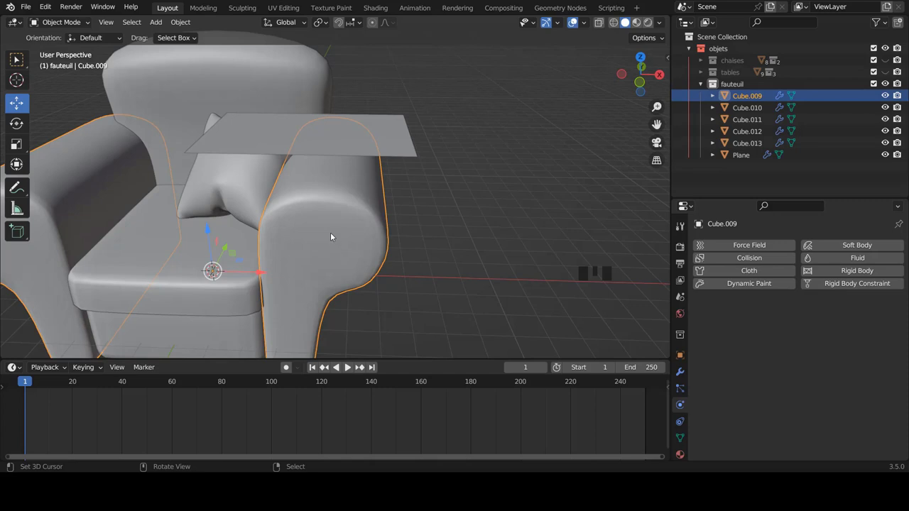
{"action": "right_click", "coordinate": [347, 130]}
{"action": "right_click", "coordinate": [349, 191]}
{"action": "right_click", "coordinate": [340, 131]}
{"action": "right_click", "coordinate": [347, 191]}
{"action": "right_click", "coordinate": [335, 131]}
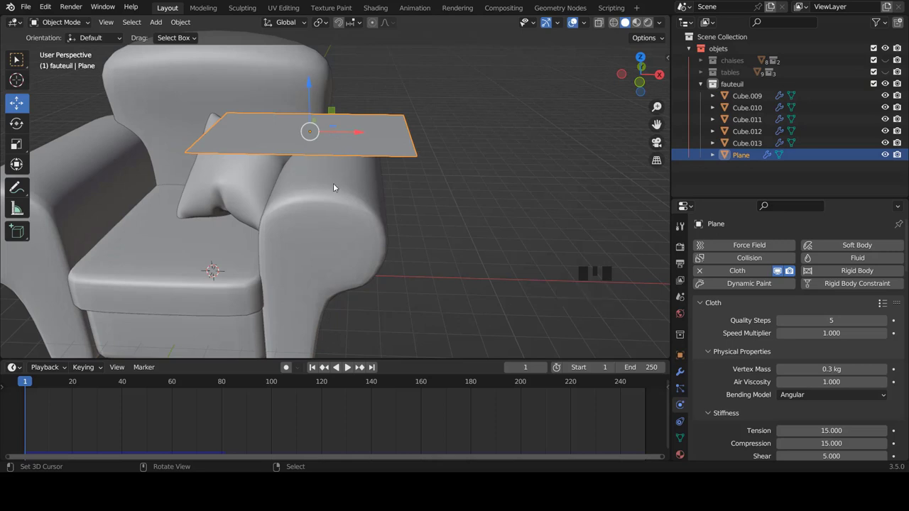
{"action": "right_click", "coordinate": [354, 203]}
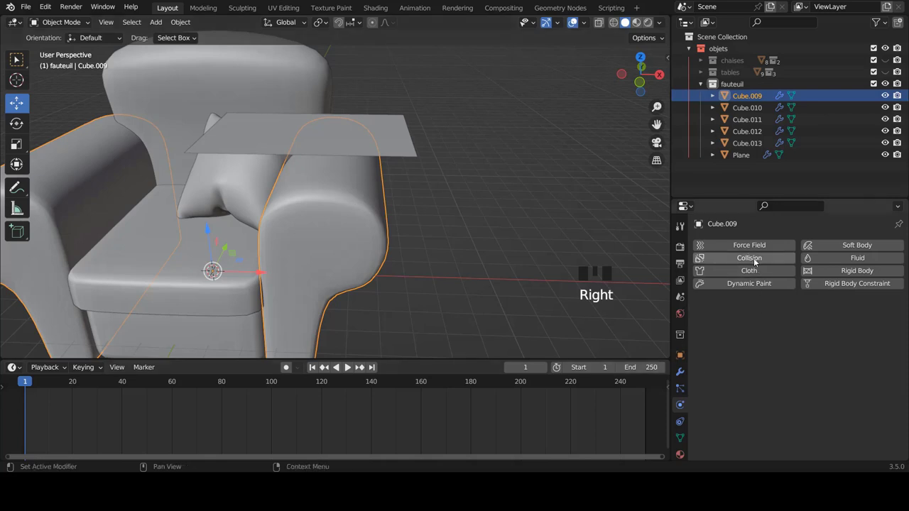
Make the armrest a Collision object, play the cloth draping over it, and rewind to frame 1.
{"action": "left_click", "coordinate": [760, 261]}
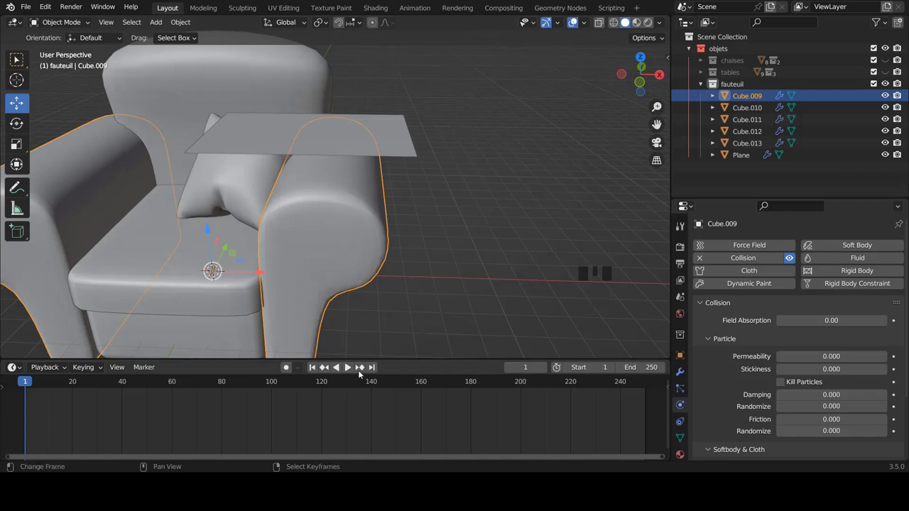
{"action": "left_click", "coordinate": [350, 367]}
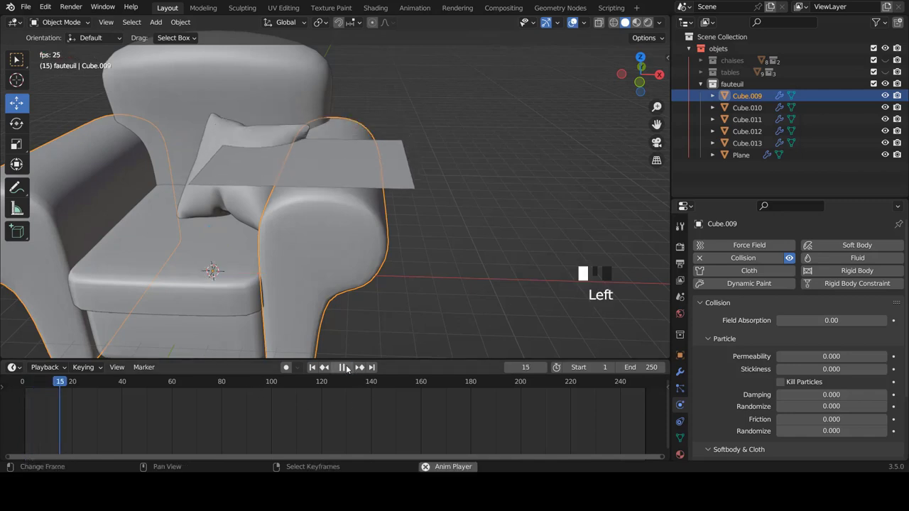
{"action": "left_click_drag", "start_coordinate": [348, 225], "coordinate": [315, 369]}
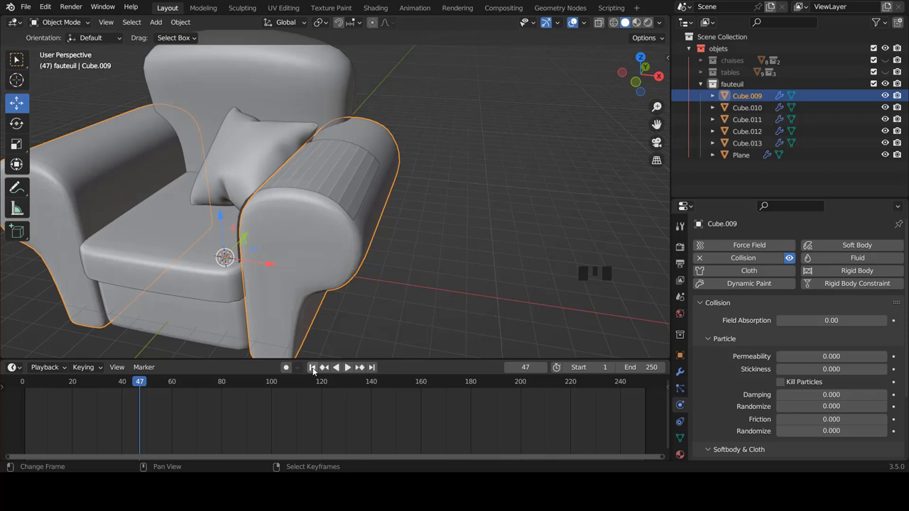
{"action": "left_click", "coordinate": [315, 370]}
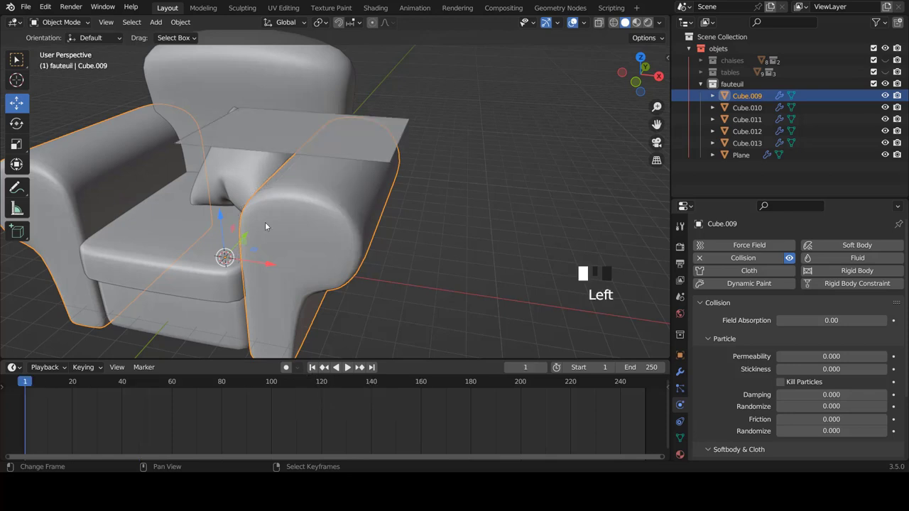
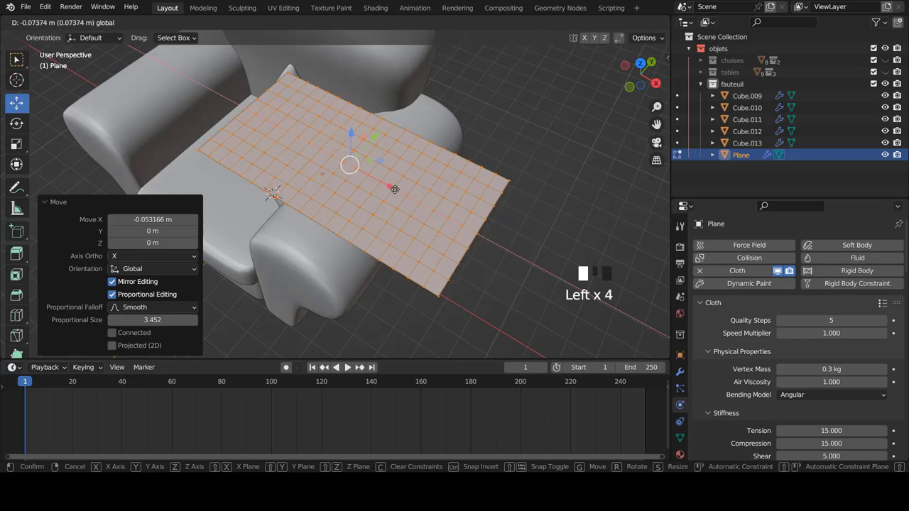
Stretch the plane to cover the armrest, leave Edit Mode and play the cloth simulation.
{"action": "key", "text": "s"}
{"action": "key", "text": "Tab"}
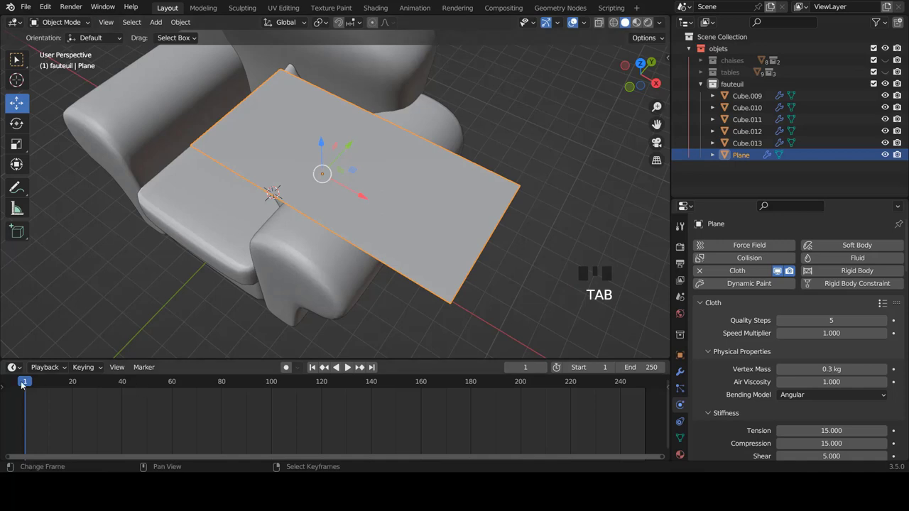
{"action": "left_click", "coordinate": [25, 383]}
{"action": "scroll", "scroll_direction": "down", "scroll_amount": 3}
{"action": "left_click_drag", "start_coordinate": [322, 258], "coordinate": [347, 369]}
{"action": "left_click", "coordinate": [347, 369]}
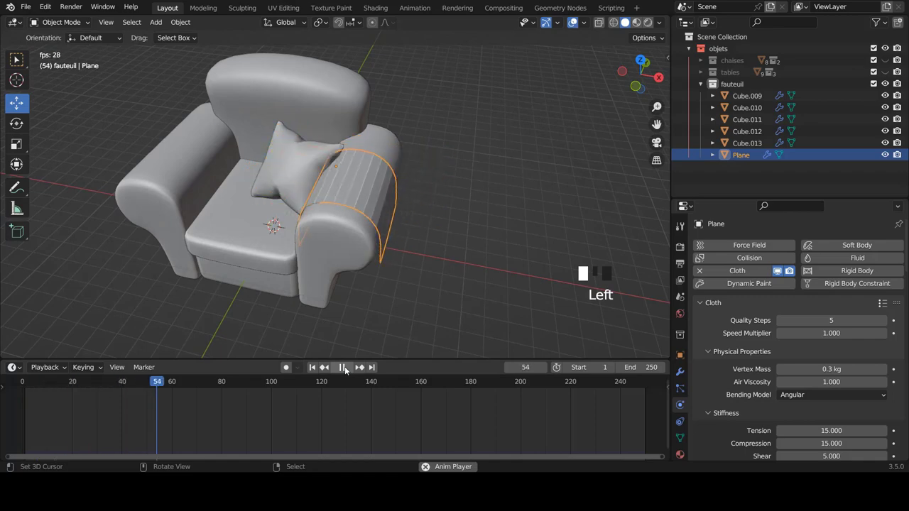
Apply Shade Smooth to the draped blanket and inspect its cloth modifier.
{"action": "left_click_drag", "start_coordinate": [381, 203], "coordinate": [436, 195]}
{"action": "left_click_drag", "start_coordinate": [341, 214], "coordinate": [333, 215]}
{"action": "scroll", "scroll_direction": "up", "scroll_amount": 3}
{"action": "key", "text": "w"}
{"action": "left_click_drag", "start_coordinate": [392, 198], "coordinate": [686, 376]}
{"action": "left_click", "coordinate": [686, 376]}
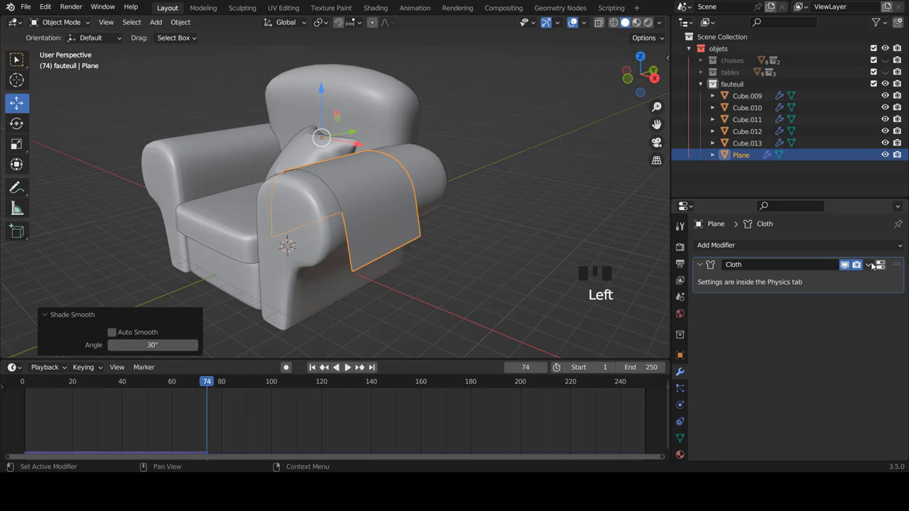
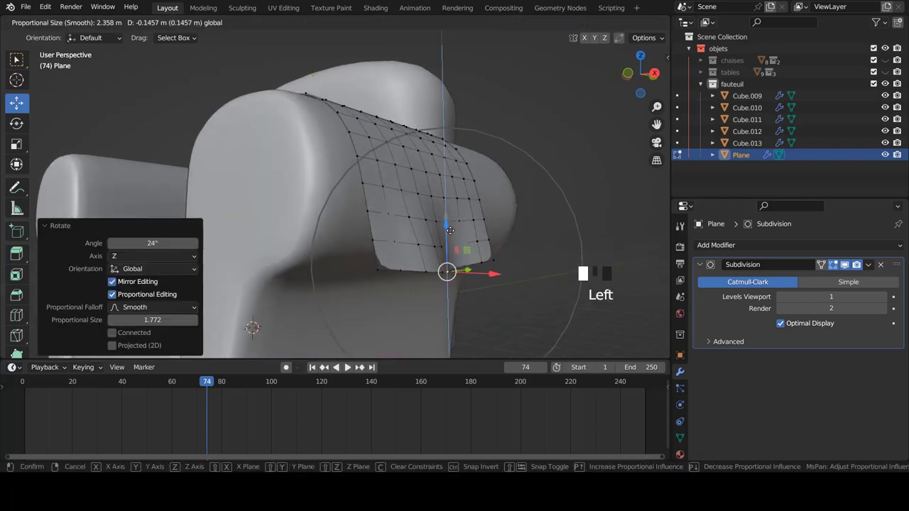
Lower the blanket's hanging edge with proportional editing in front view, then leave Edit Mode.
{"action": "key", "text": "Tab"}
{"action": "scroll", "scroll_direction": "down", "scroll_amount": 3}
{"action": "middle_click", "coordinate": [434, 249]}
{"action": "key", "text": "a"}
{"action": "key", "text": "KP_1"}
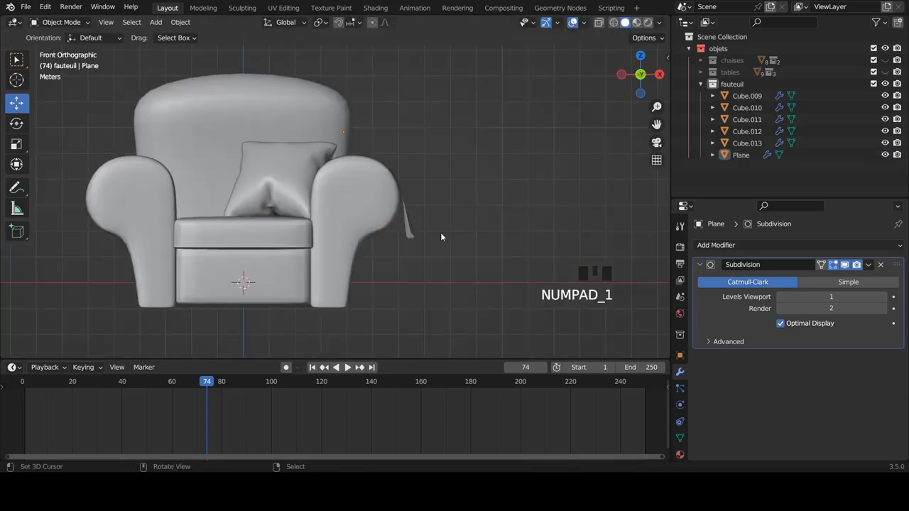
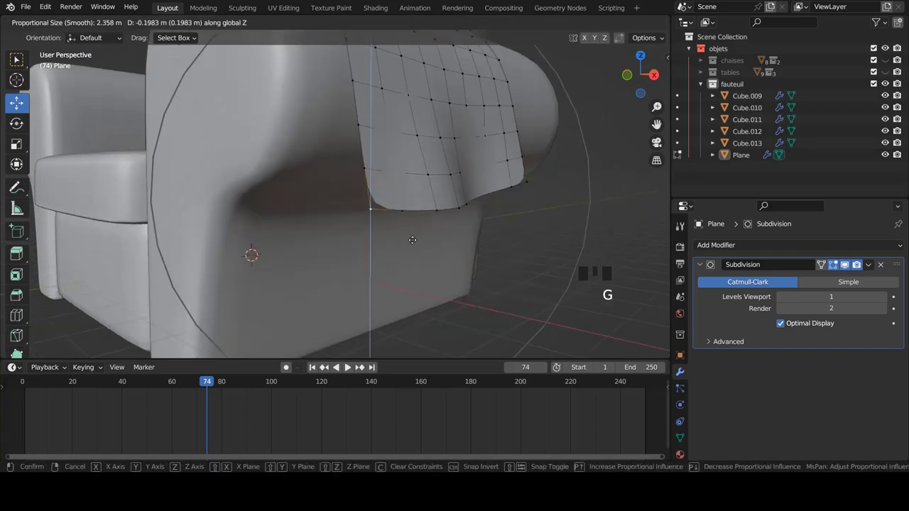
{"action": "key", "text": "Tab"}
{"action": "scroll", "scroll_direction": "down", "scroll_amount": 3}
{"action": "left_click_drag", "start_coordinate": [402, 207], "coordinate": [424, 212]}
{"action": "right_click", "coordinate": [424, 212]}
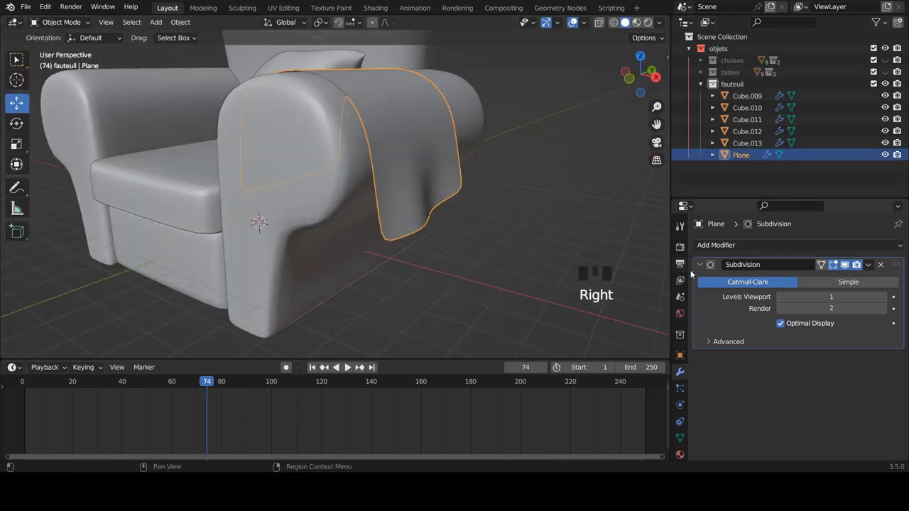
Orbit around the armchair to inspect the draped blanket from several angles.
{"action": "left_click_drag", "start_coordinate": [701, 266], "coordinate": [900, 254]}
{"action": "key", "text": "a"}
{"action": "scroll", "scroll_direction": "down", "scroll_amount": 3}
{"action": "middle_click", "coordinate": [278, 159]}
{"action": "scroll", "scroll_direction": "down", "scroll_amount": 3}
{"action": "left_click_drag", "start_coordinate": [344, 179], "coordinate": [424, 185]}
{"action": "scroll", "scroll_direction": "down", "scroll_amount": 3}
{"action": "left_click_drag", "start_coordinate": [468, 175], "coordinate": [487, 175]}
{"action": "key", "text": "a"}
{"action": "key", "text": "a"}
{"action": "left_click_drag", "start_coordinate": [297, 185], "coordinate": [359, 159]}
{"action": "right_click", "coordinate": [358, 160]}
{"action": "left_click_drag", "start_coordinate": [323, 180], "coordinate": [448, 238]}
{"action": "key", "text": "a"}
{"action": "left_click_drag", "start_coordinate": [409, 196], "coordinate": [443, 164]}
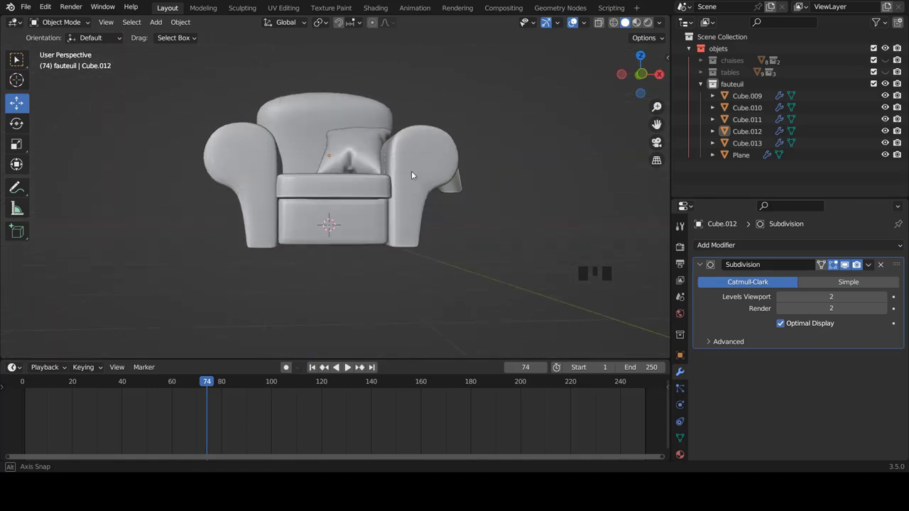
Switch to front view and pick out the base under the seat cushion.
{"action": "scroll", "scroll_direction": "up", "scroll_amount": 3}
{"action": "left_click_drag", "start_coordinate": [390, 192], "coordinate": [431, 182]}
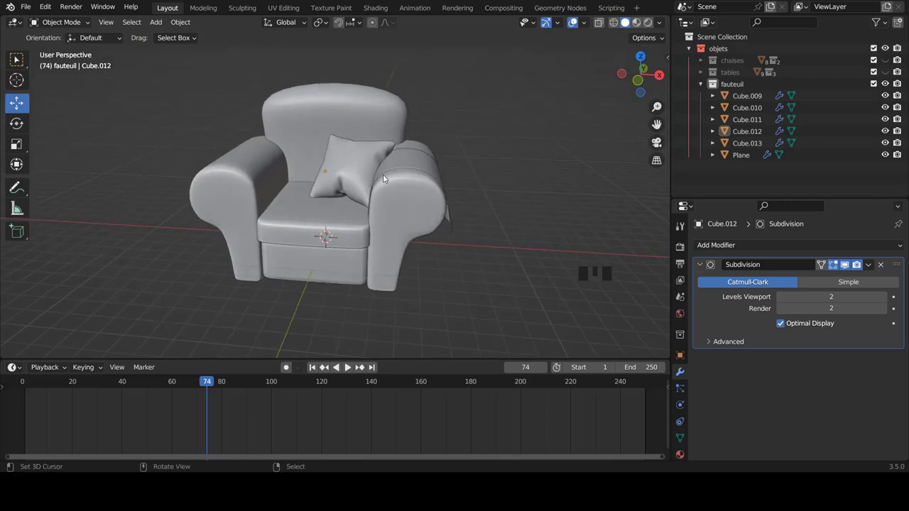
{"action": "key", "text": "KP_1"}
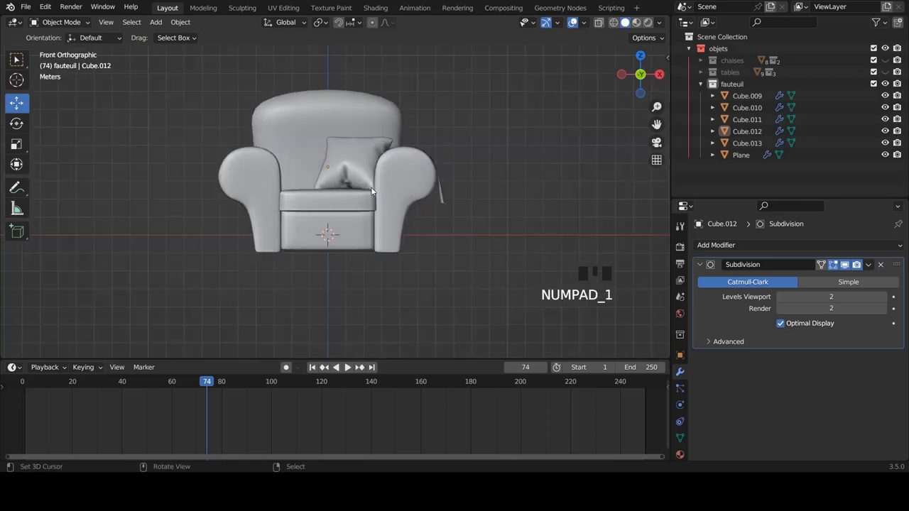
{"action": "scroll", "scroll_direction": "up", "scroll_amount": 3}
{"action": "right_click", "coordinate": [360, 231]}
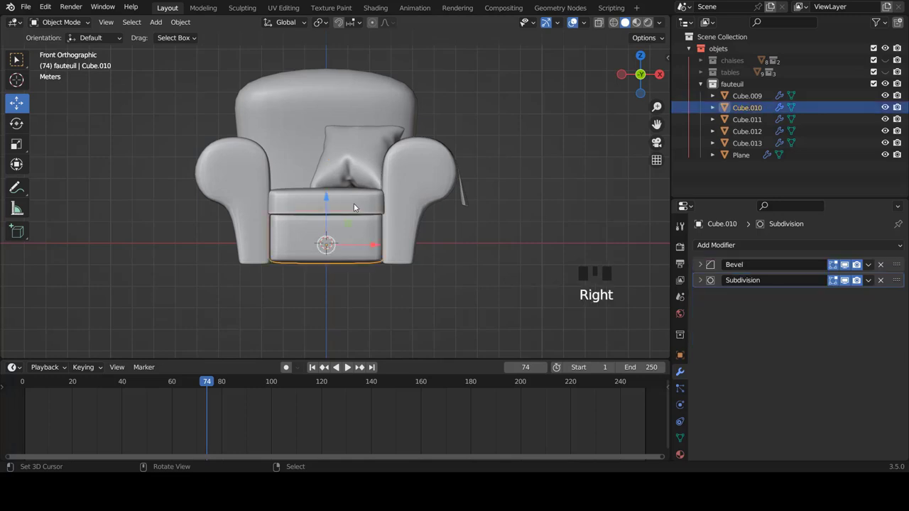
{"action": "key", "text": "a"}
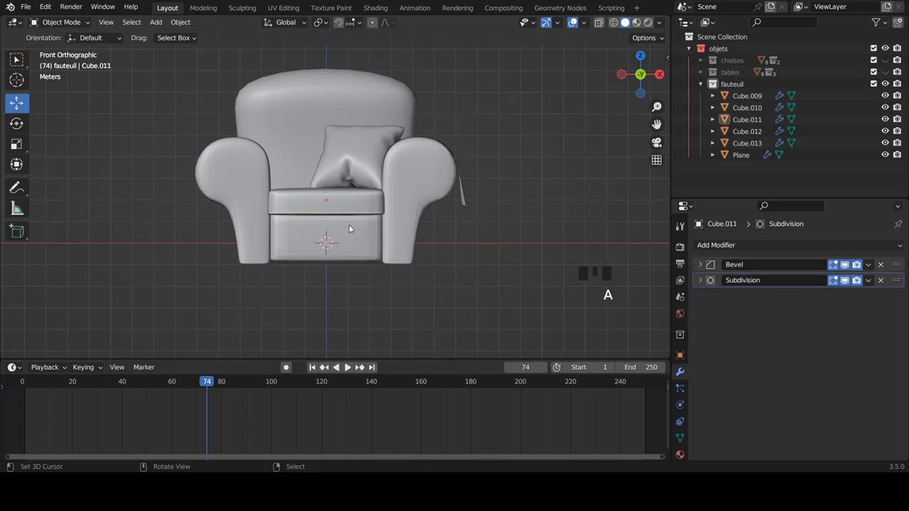
Select the seat cushion and base together and scale them wider along X.
{"action": "right_click", "coordinate": [324, 202]}
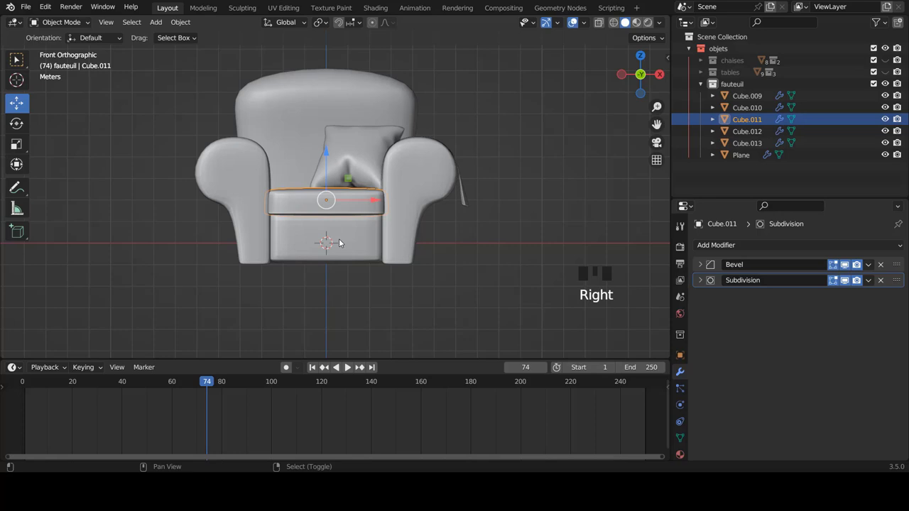
{"action": "right_click", "coordinate": [342, 242]}
{"action": "key", "text": "s"}
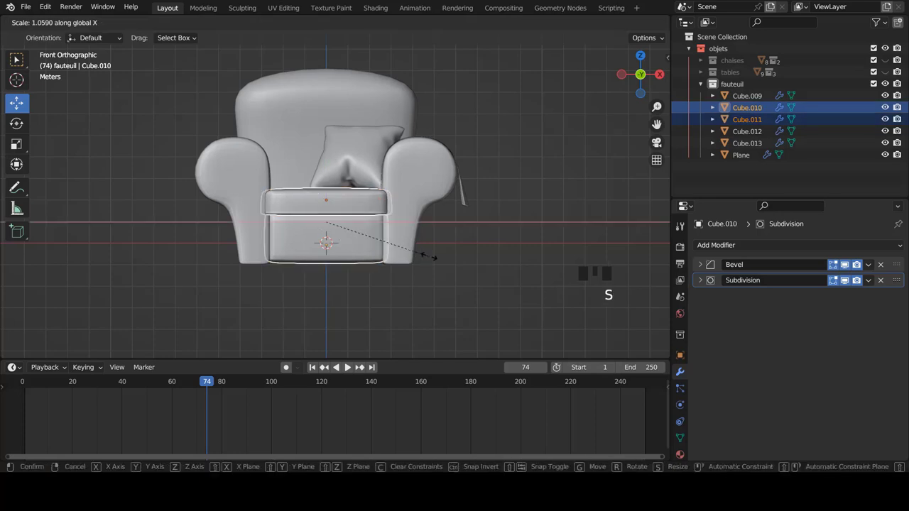
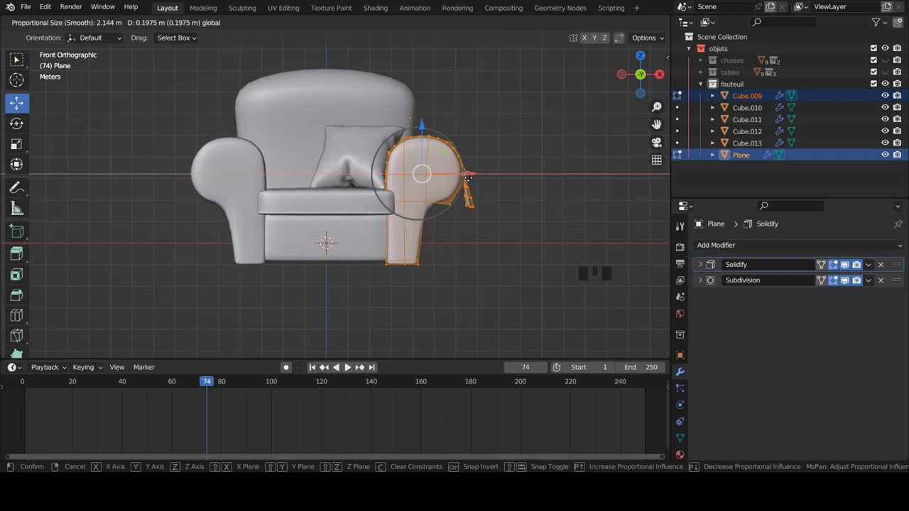
Confirm the proportional vertex nudge on the blanket and leave Edit Mode.
{"action": "key", "text": "Tab"}
{"action": "key", "text": "a"}
{"action": "scroll", "scroll_direction": "down", "scroll_amount": 3}
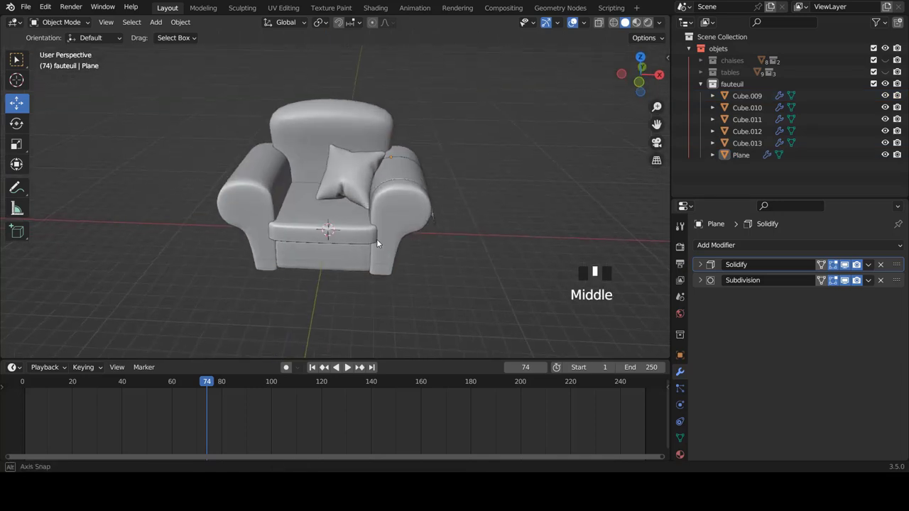